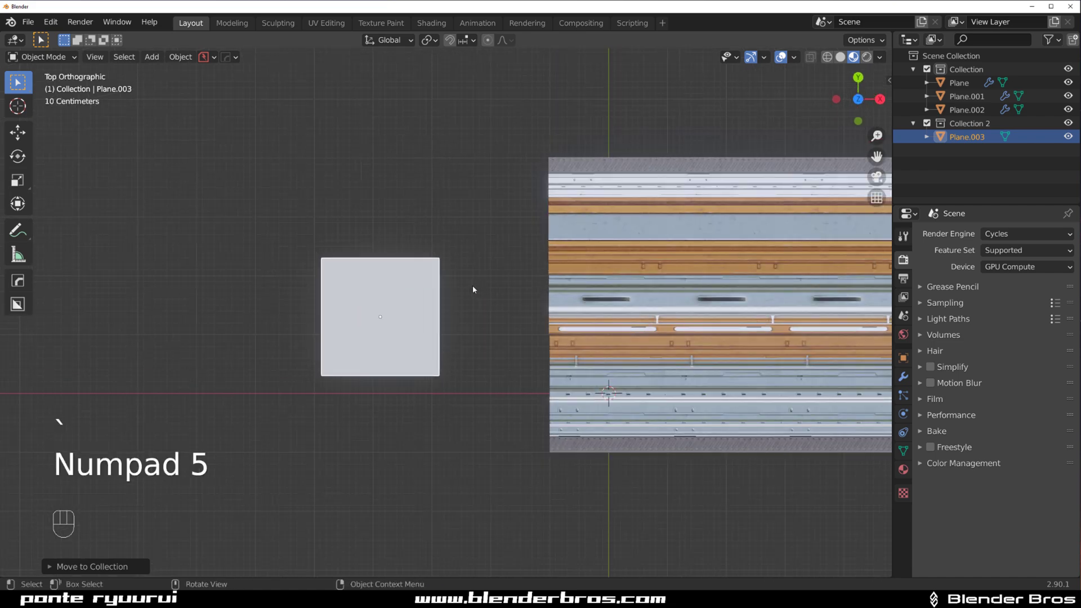
- Loop-cut Plane.003 into several horizontal face strips in Edit Mode
{"action": "key", "text": "g"}
{"action": "left_click_drag", "start_coordinate": [522, 325], "coordinate": [520, 271]}
{"action": "key", "text": "Tab"}
{"action": "key", "text": "ctrl+r"}
{"action": "key", "text": "ctrl+r"}
{"action": "key", "text": "ctrl+r"}
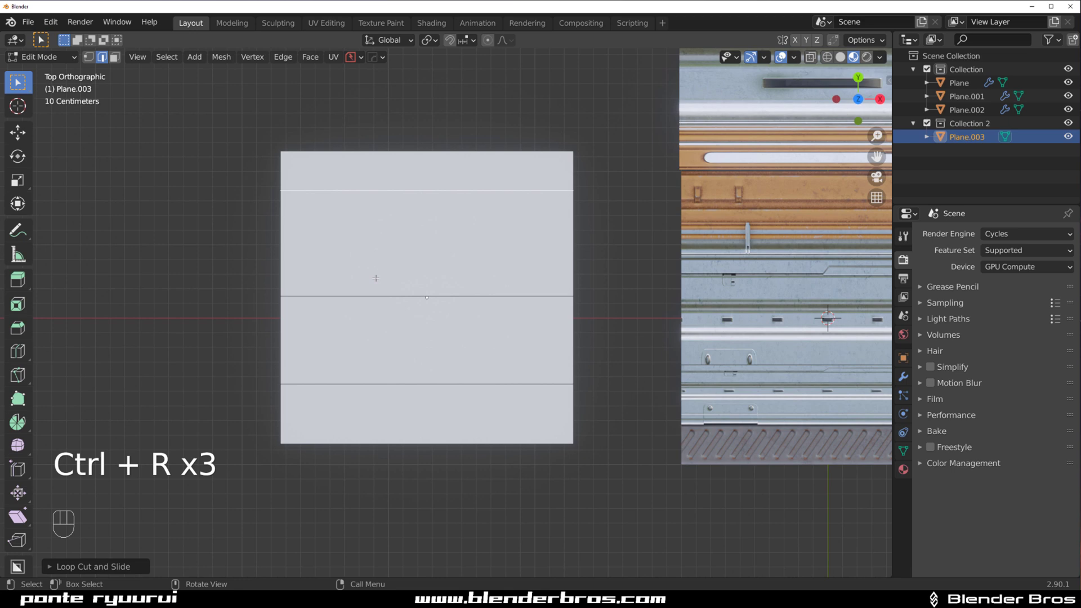
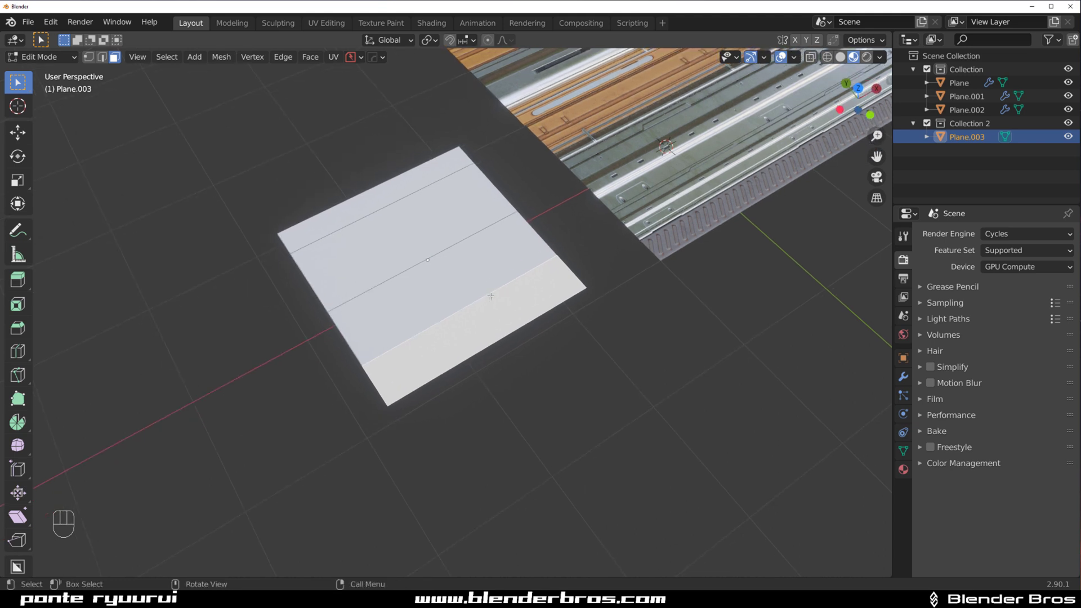
- Try a BB trim 1 unwrap on a strip, undo it, and bring the trim sheet tools back up
{"action": "key", "text": "d"}
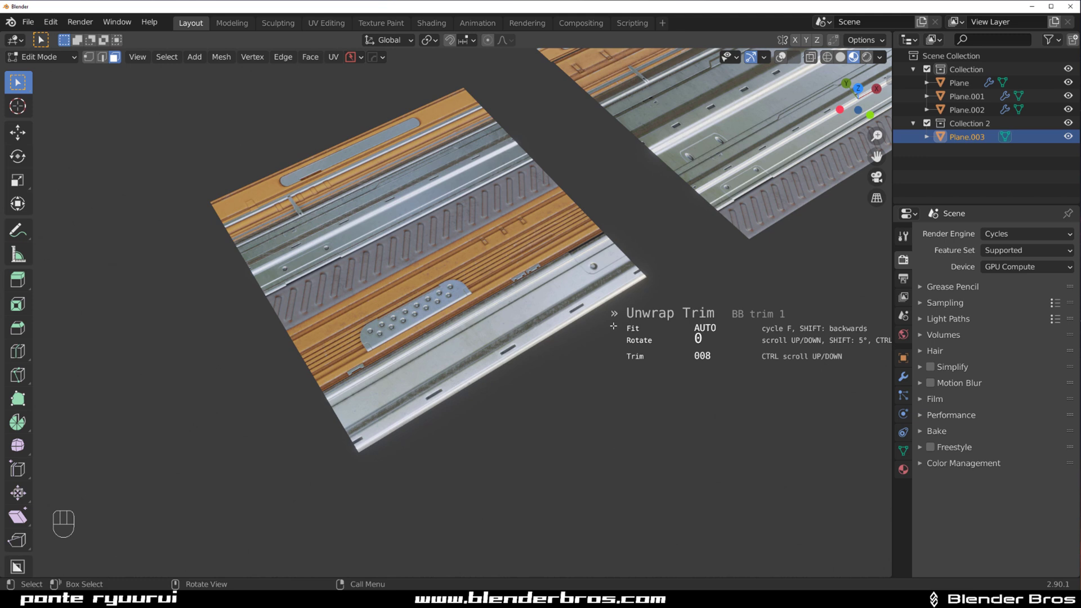
{"action": "key", "text": "ctrl+z"}
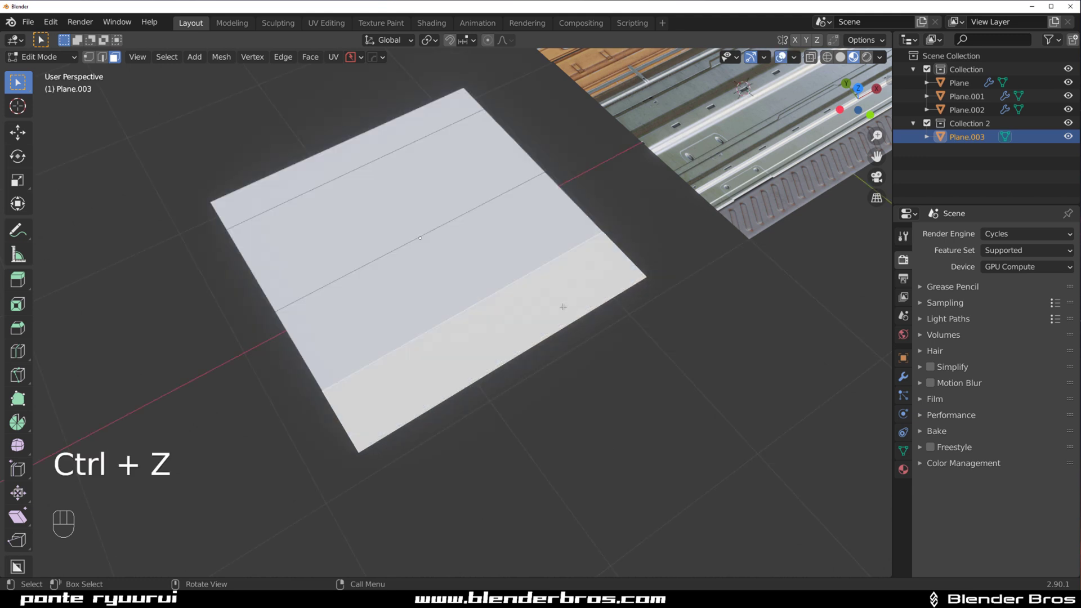
{"action": "key", "text": "d"}
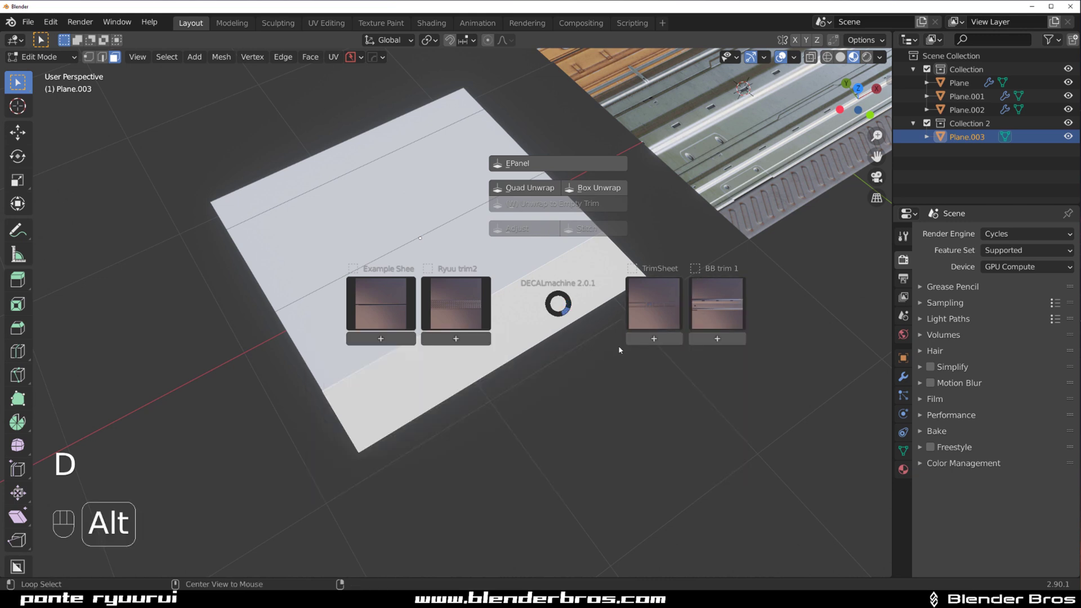
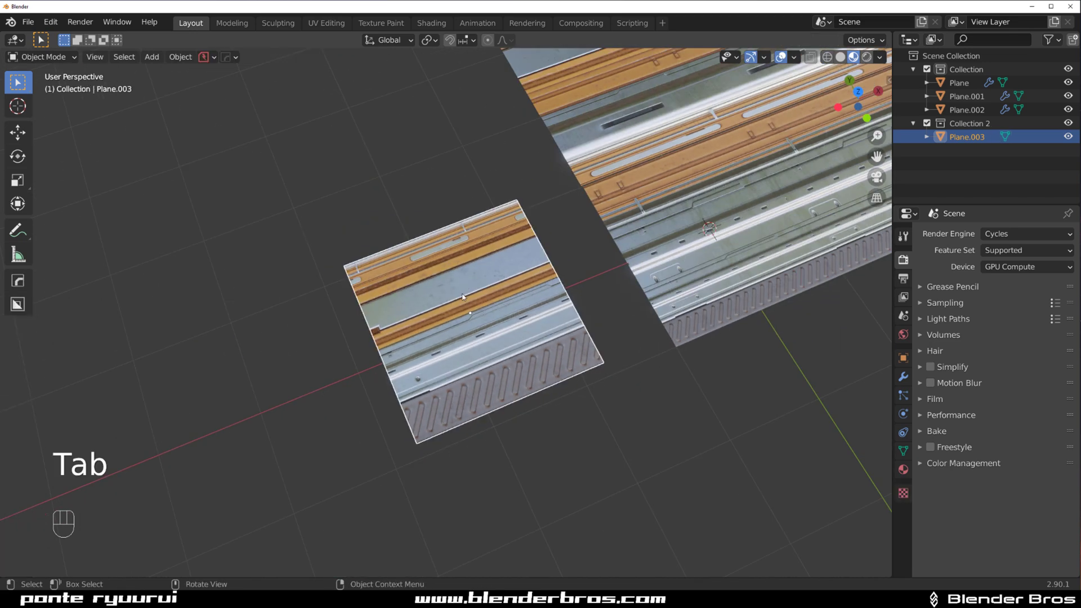
- Confirm a HardOps Array of count 2 with constant offset -2 m on the panel
{"action": "key", "text": "q"}
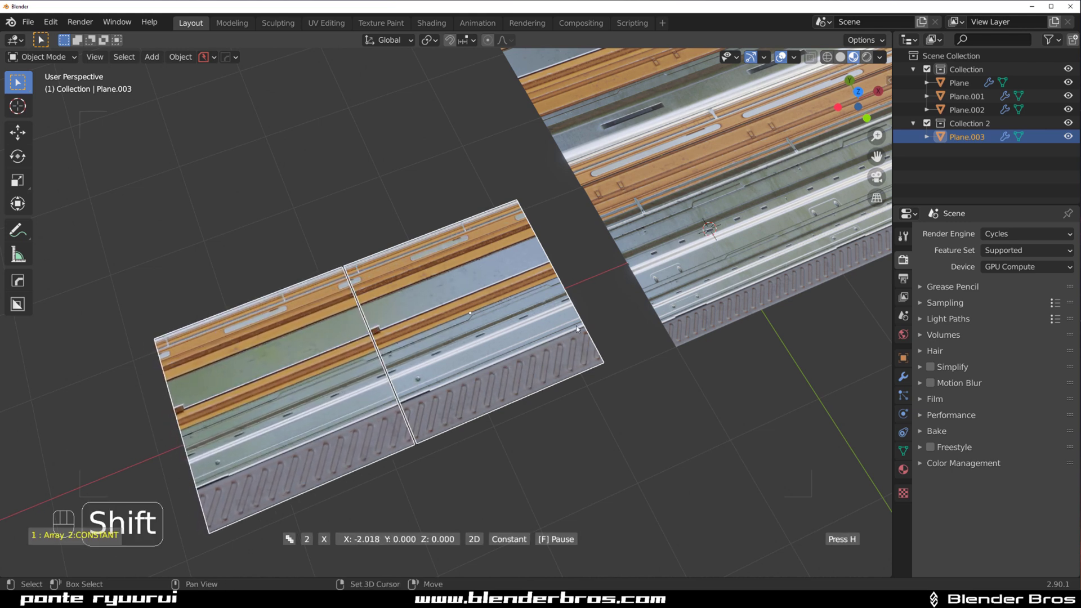
{"action": "key", "text": "ctrl+`"}
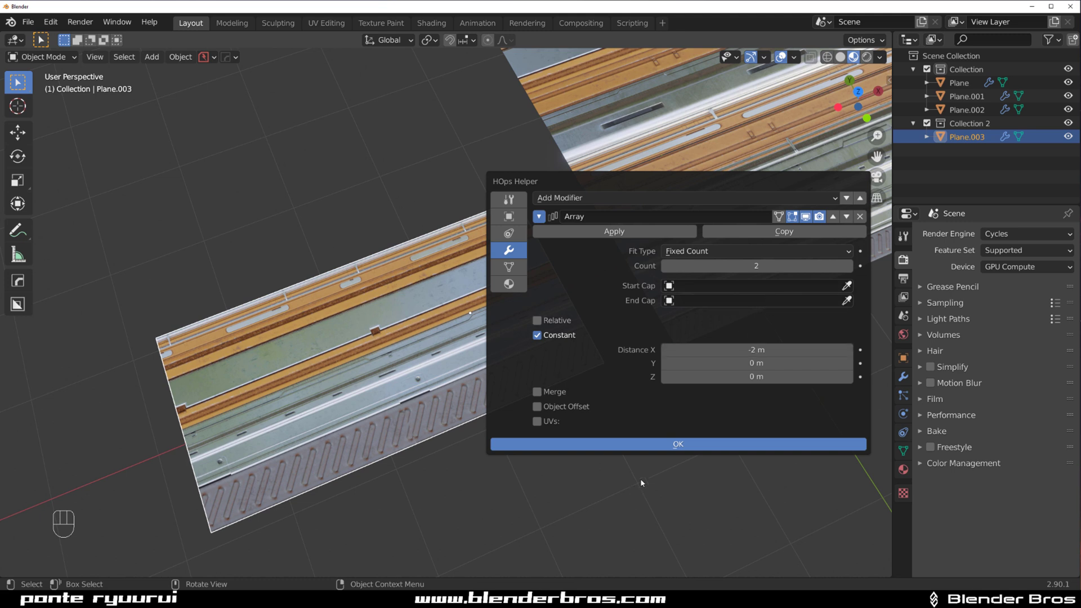
{"action": "left_click_drag", "start_coordinate": [415, 406], "coordinate": [447, 311]}
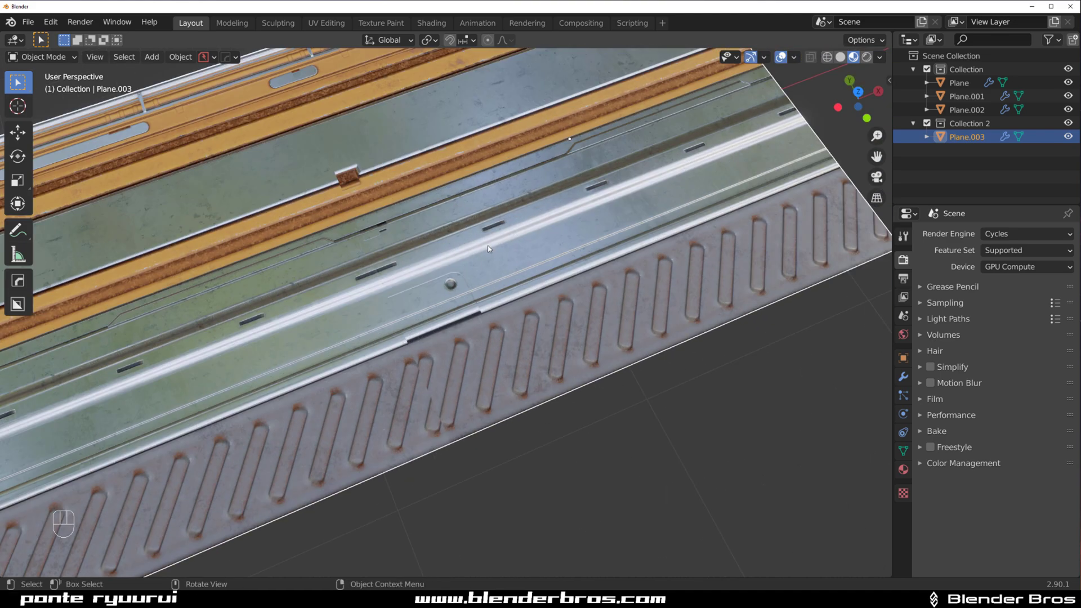
{"action": "left_click_drag", "start_coordinate": [492, 259], "coordinate": [487, 296]}
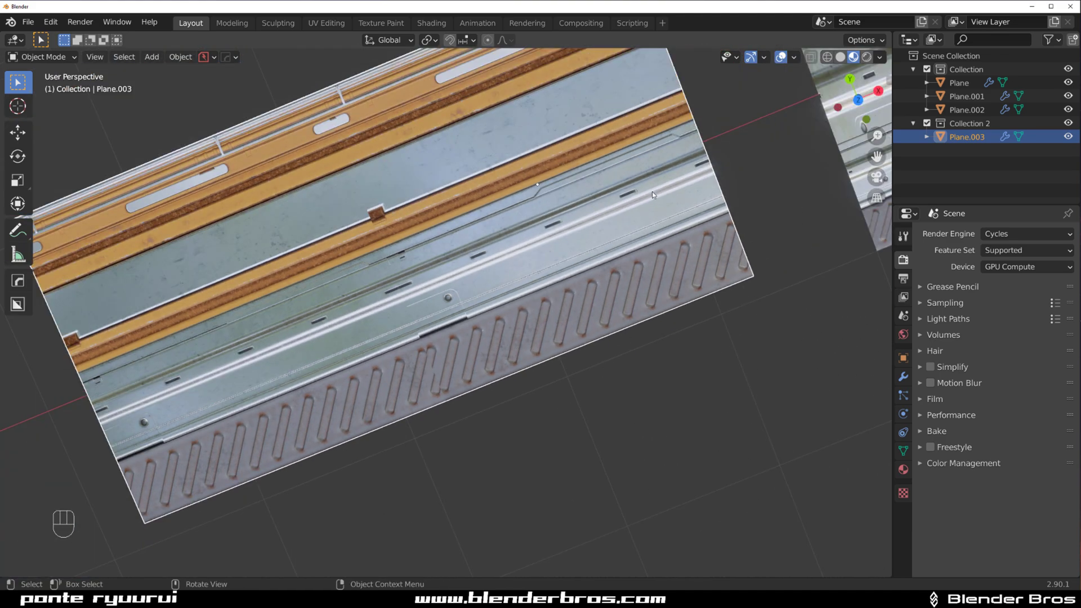
{"action": "left_click_drag", "start_coordinate": [391, 295], "coordinate": [372, 251]}
{"action": "left_click_drag", "start_coordinate": [441, 293], "coordinate": [361, 255]}
{"action": "left_click_drag", "start_coordinate": [364, 248], "coordinate": [414, 279]}
{"action": "left_click", "coordinate": [467, 343]}
- Refit the ribbed strip's trim with DECALmachine Adjust Trim and confirm it
{"action": "left_click_drag", "start_coordinate": [368, 352], "coordinate": [464, 367]}
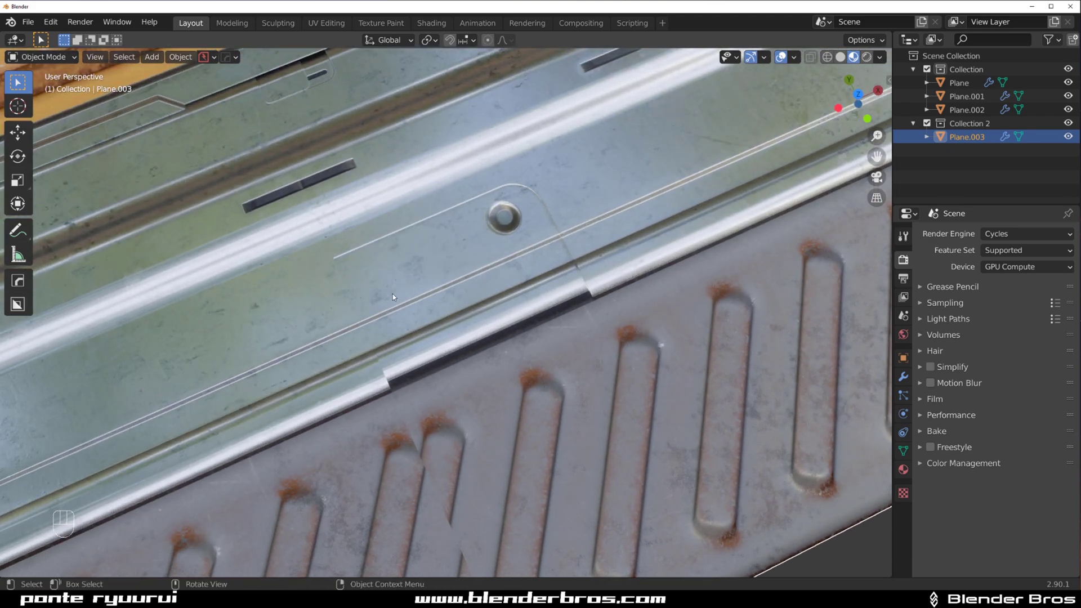
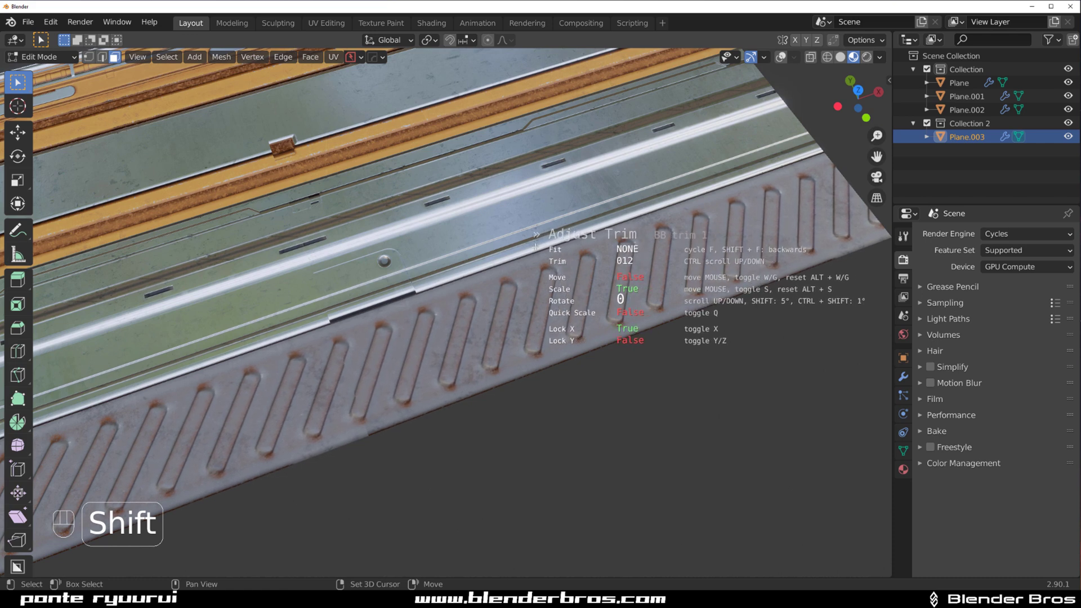
{"action": "left_click", "coordinate": [133, 511]}
- Leave Edit Mode and inspect the finished tiled panel from several angles
{"action": "key", "text": "Tab"}
{"action": "left_click", "coordinate": [451, 325]}
{"action": "left_click", "coordinate": [482, 309]}
{"action": "left_click_drag", "start_coordinate": [481, 323], "coordinate": [478, 312]}
{"action": "left_click", "coordinate": [478, 313]}
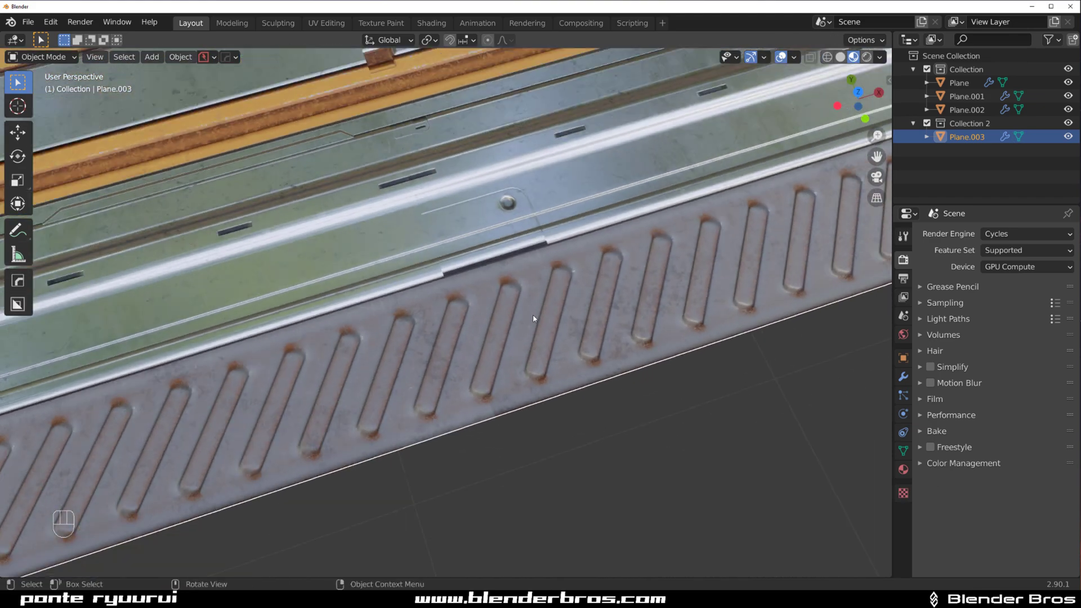
{"action": "left_click_drag", "start_coordinate": [478, 343], "coordinate": [453, 366]}
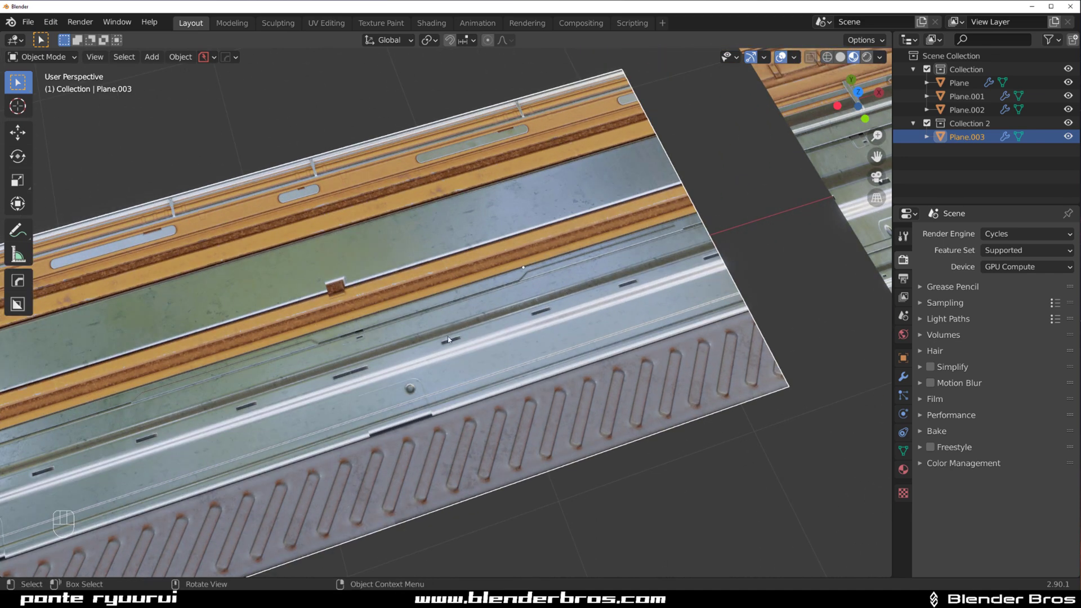
{"action": "left_click_drag", "start_coordinate": [480, 317], "coordinate": [486, 253]}
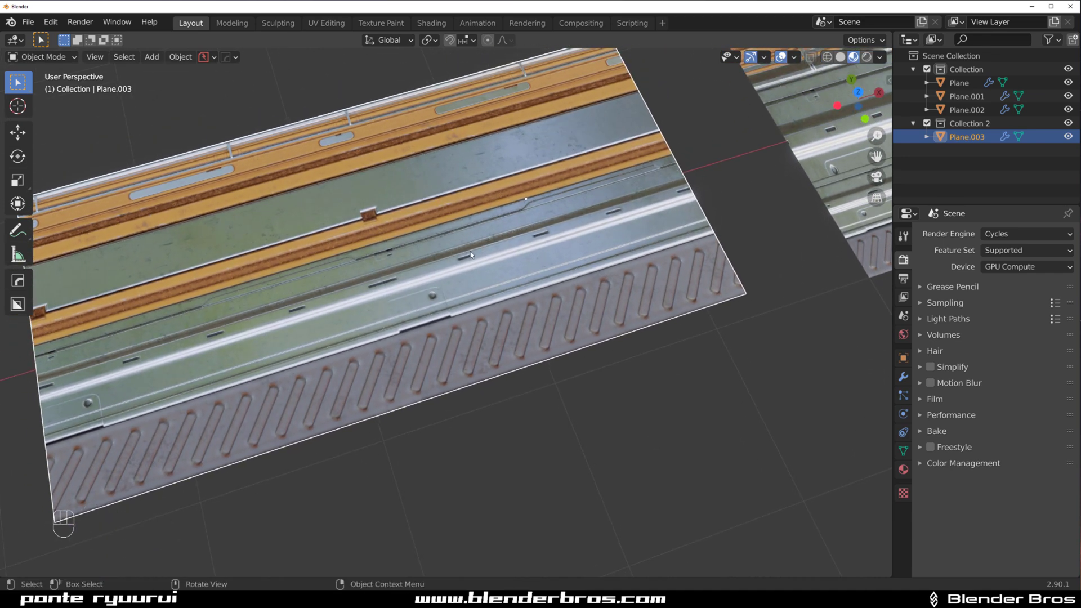
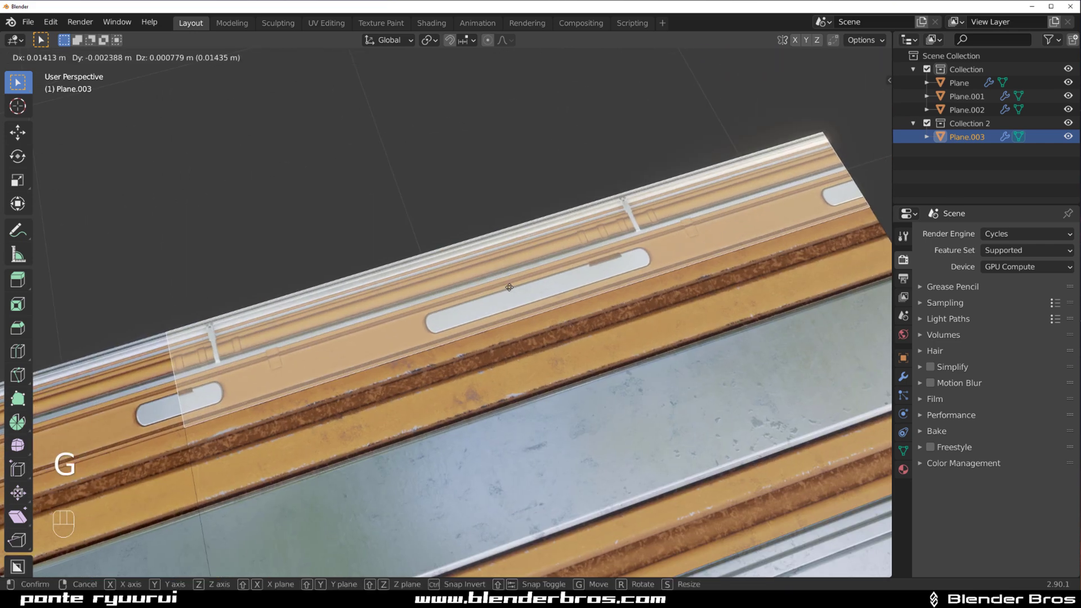
- Swap the top strip's orange slotted trim for the grey plated panel trim and confirm it
{"action": "key", "text": "Tab"}
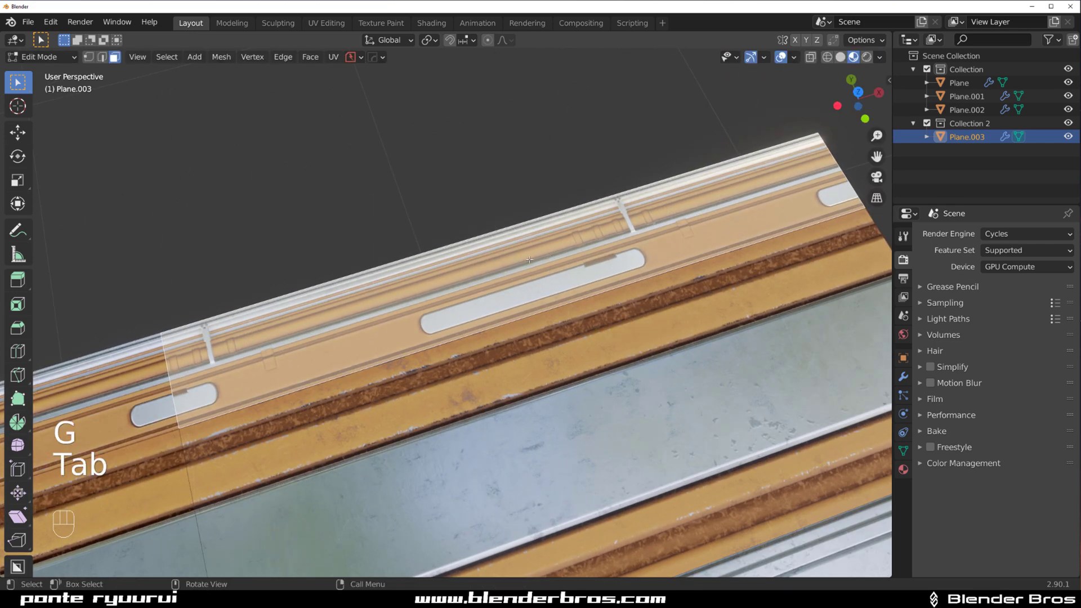
{"action": "key", "text": "d"}
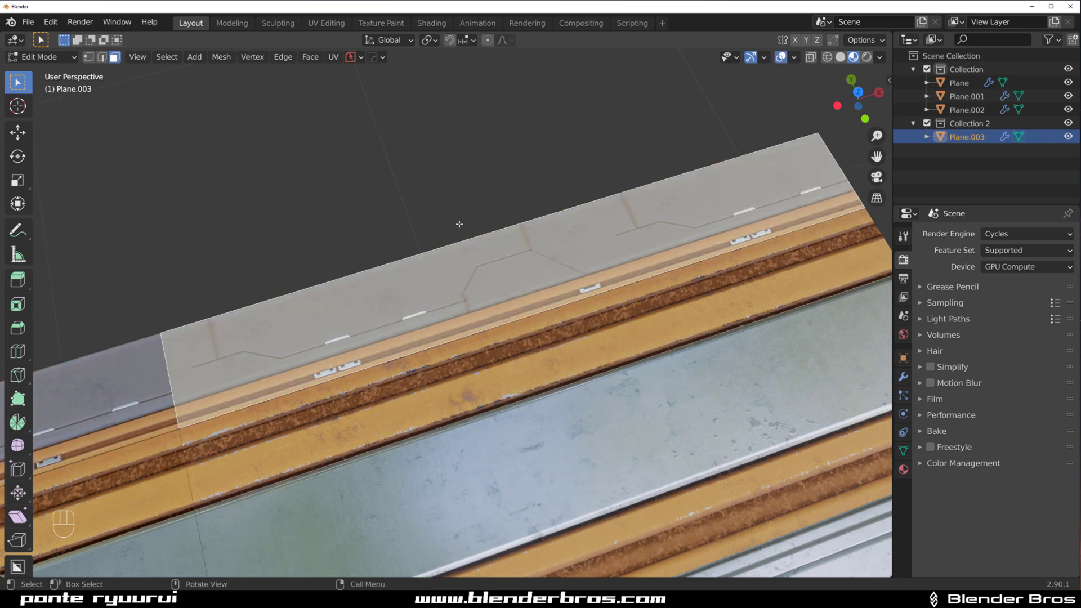
{"action": "key", "text": "d"}
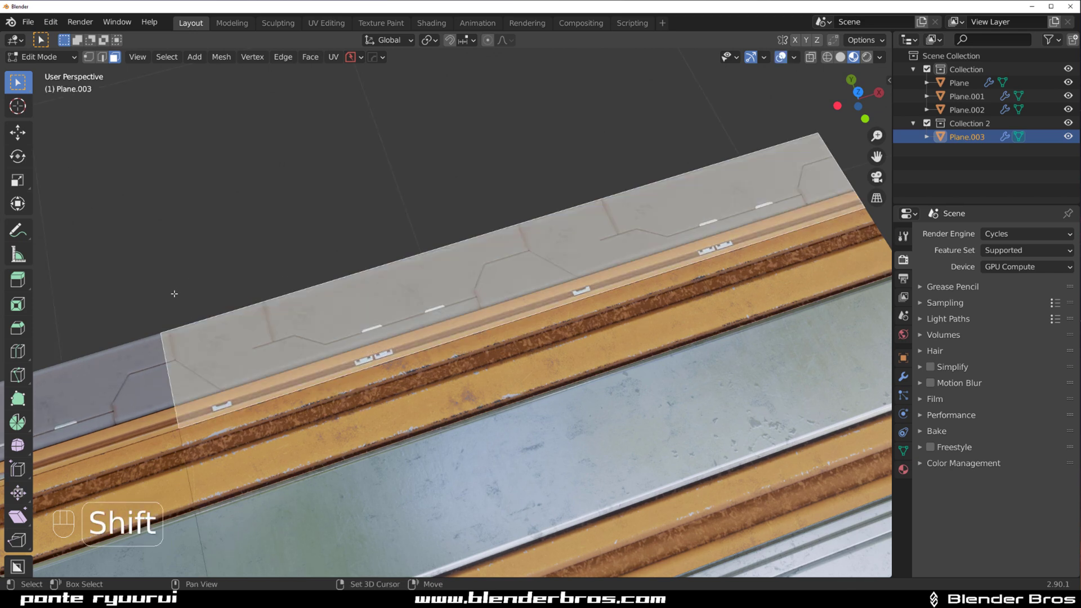
{"action": "key", "text": "Tab"}
{"action": "left_click_drag", "start_coordinate": [371, 351], "coordinate": [509, 323]}
{"action": "left_click", "coordinate": [315, 372]}
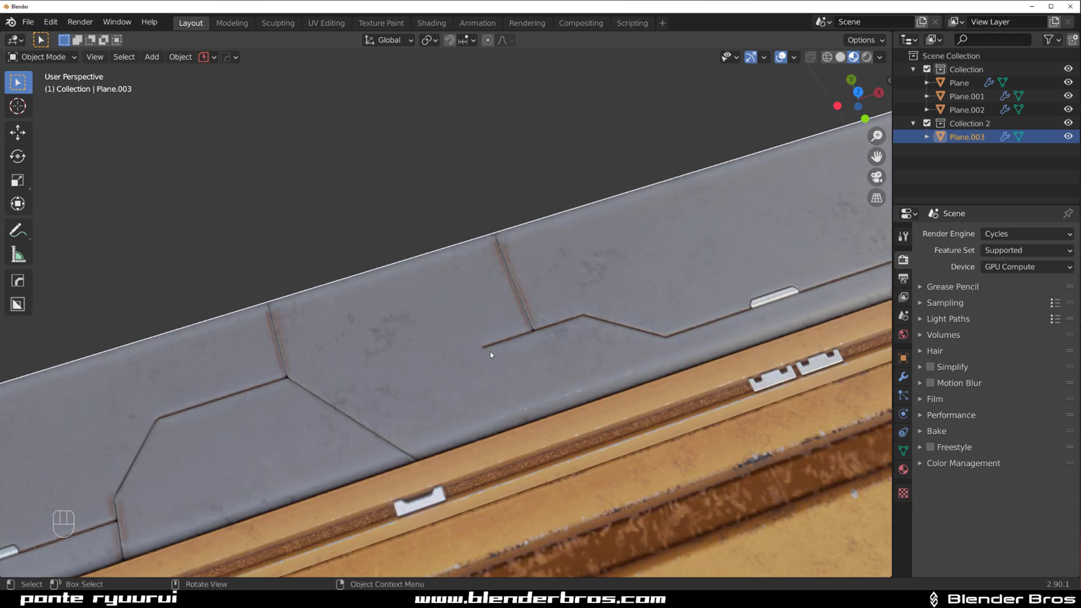
- Remap the top strip back to an orange slotted trim and return to Object Mode
{"action": "key", "text": "Tab"}
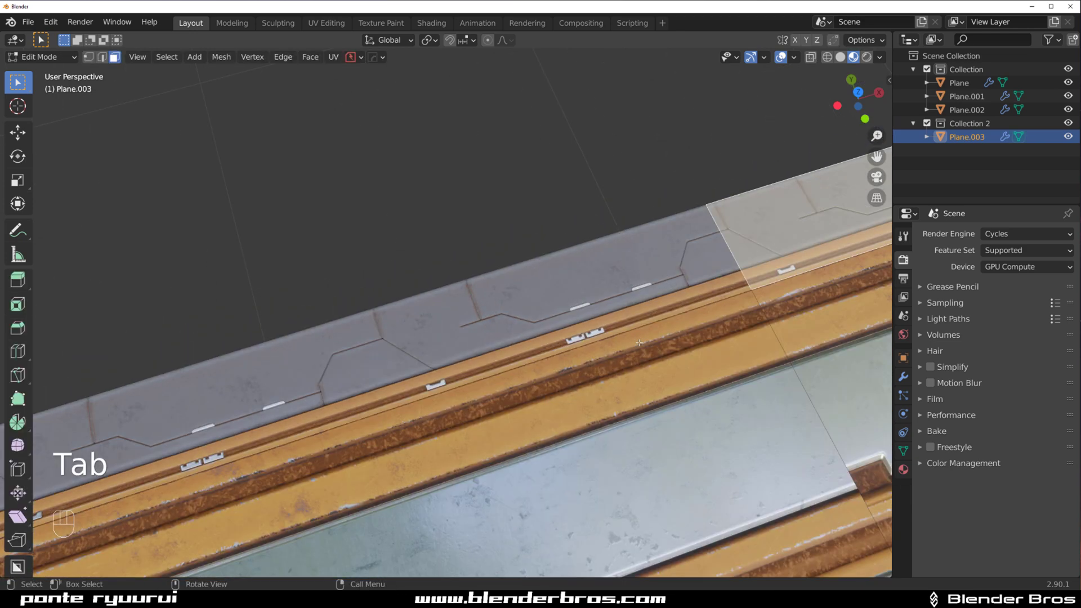
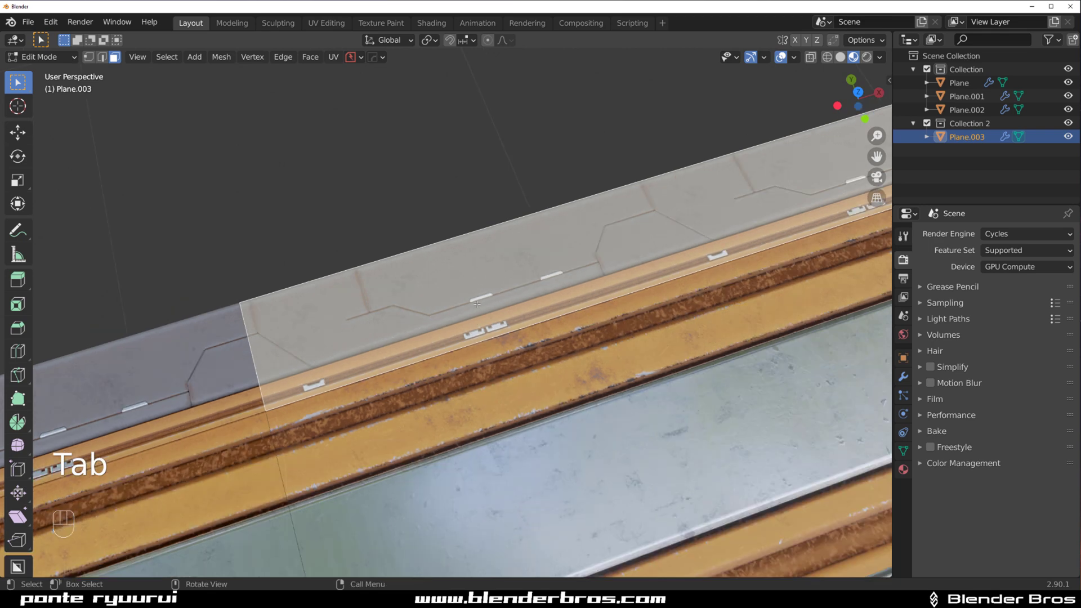
{"action": "key", "text": "d"}
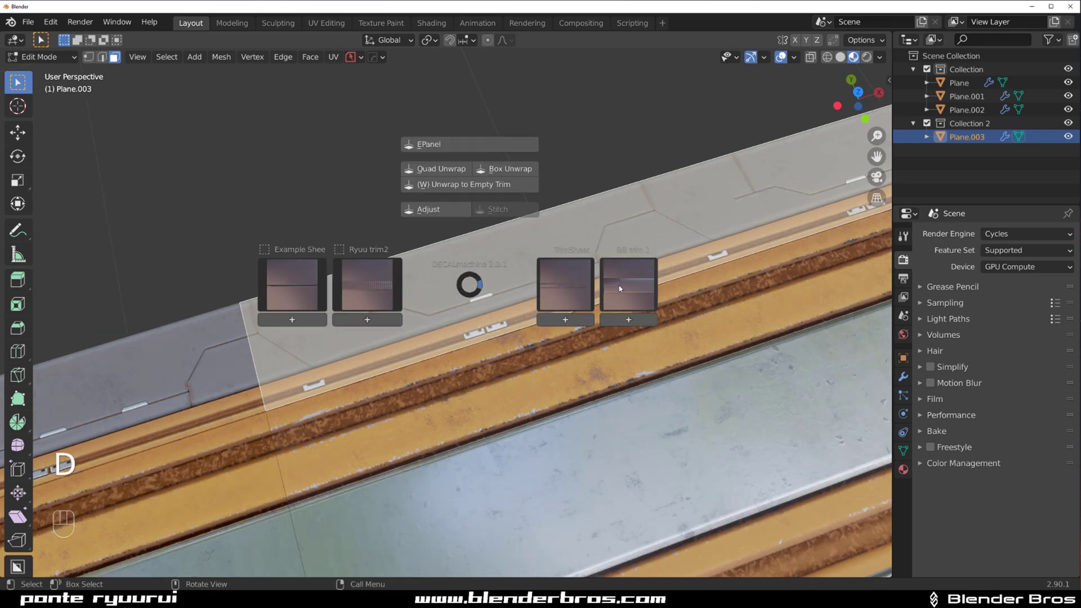
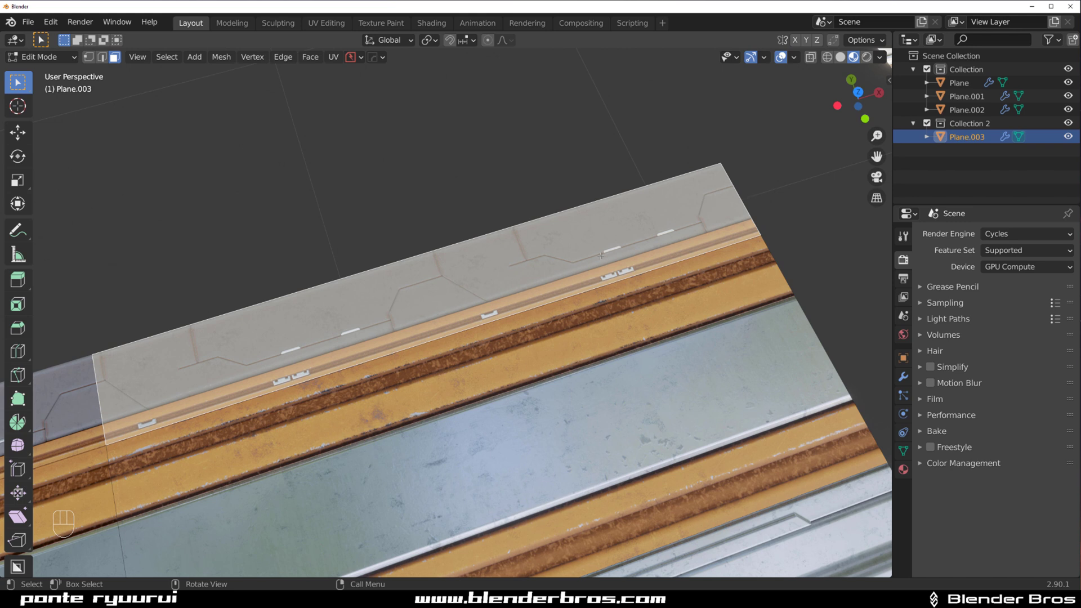
{"action": "key", "text": "d"}
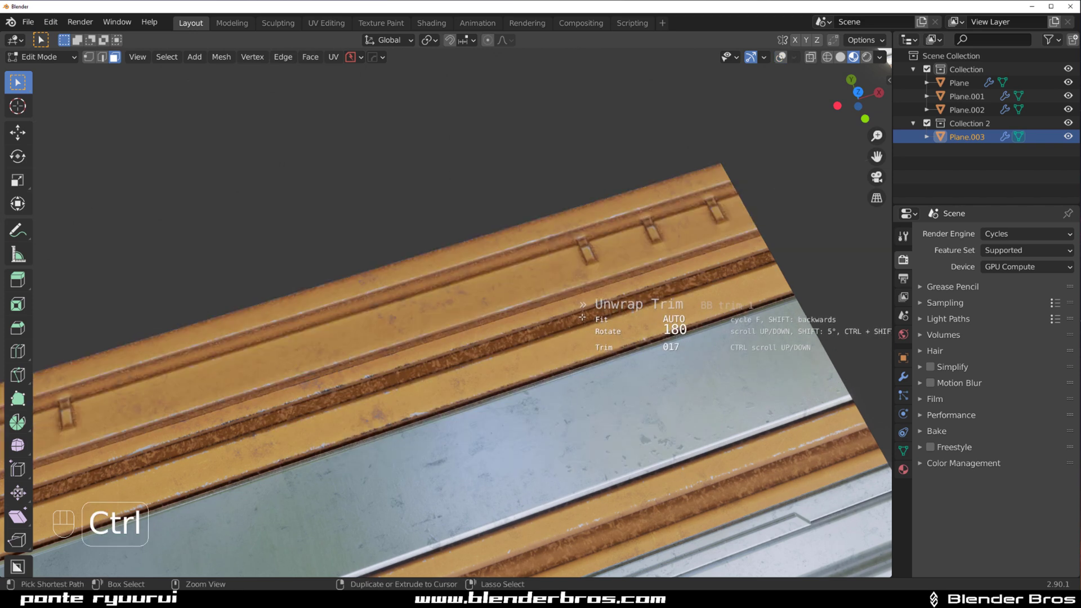
{"action": "key", "text": "Tab"}
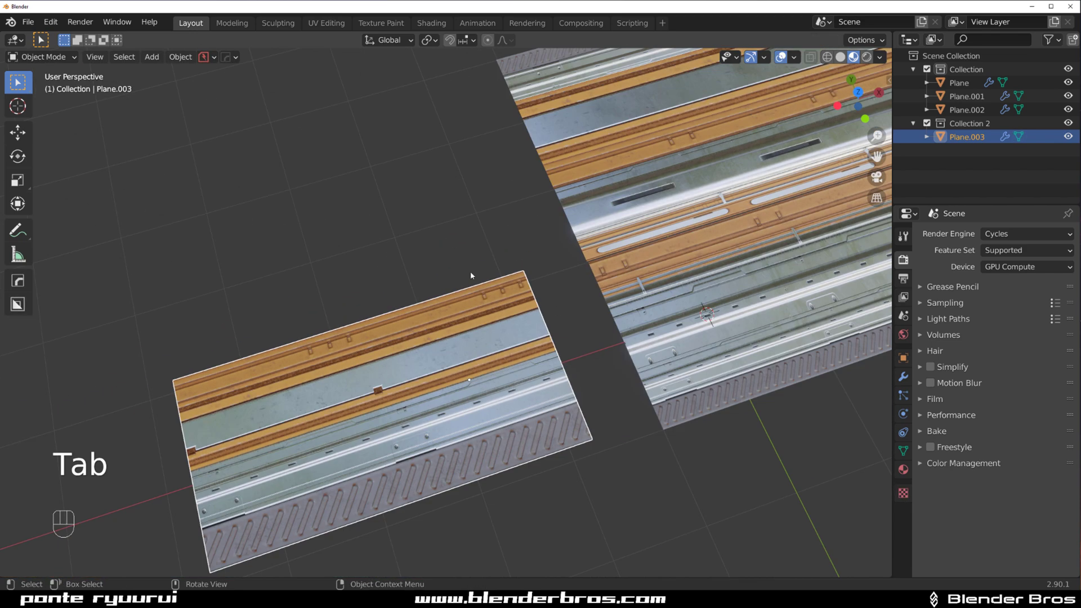
- Orbit around the tiled floor panel to check it from all sides
{"action": "left_click_drag", "start_coordinate": [434, 305], "coordinate": [439, 236]}
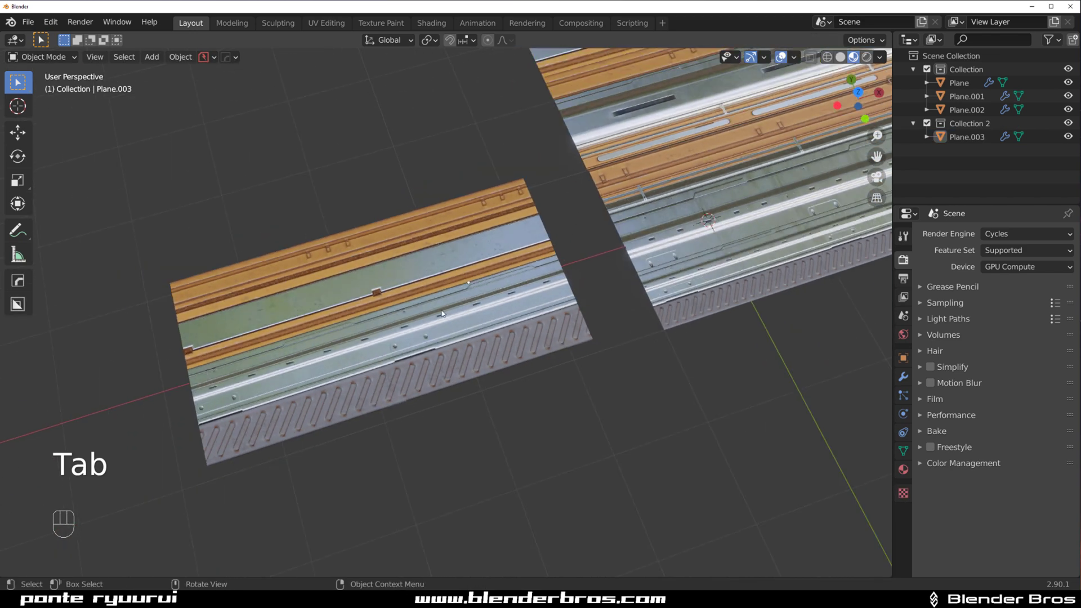
{"action": "left_click_drag", "start_coordinate": [452, 316], "coordinate": [475, 298]}
{"action": "left_click_drag", "start_coordinate": [464, 290], "coordinate": [527, 239]}
{"action": "left_click_drag", "start_coordinate": [462, 267], "coordinate": [723, 234]}
{"action": "left_click_drag", "start_coordinate": [471, 248], "coordinate": [473, 296]}
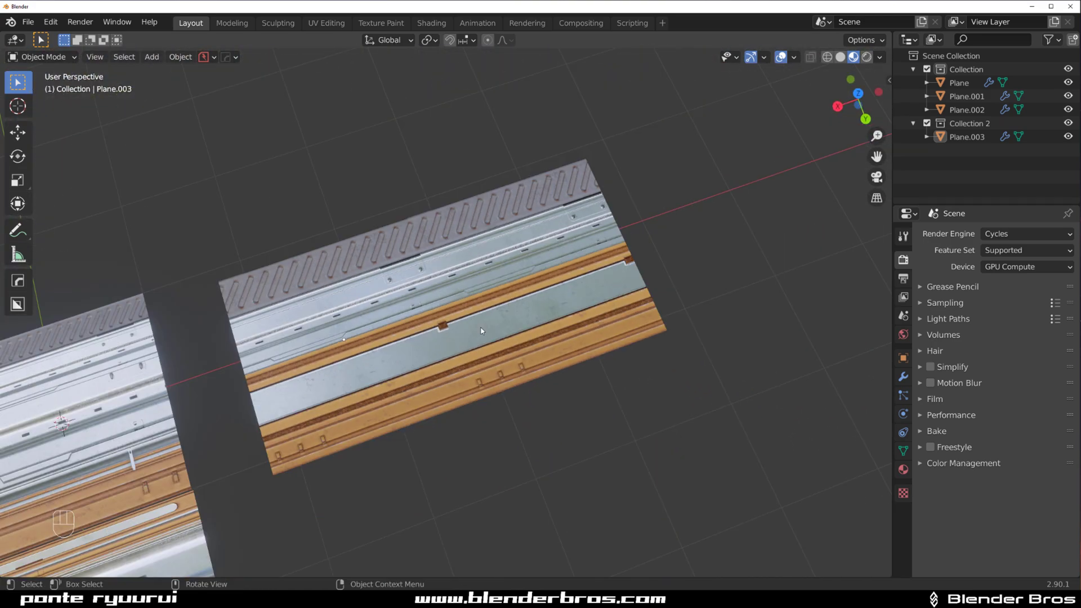
{"action": "left_click_drag", "start_coordinate": [559, 308], "coordinate": [536, 317]}
- Raise the Array modifier count on Plane.003 via the HOps Helper for a long tiling strip
{"action": "key", "text": "ctrl+`"}
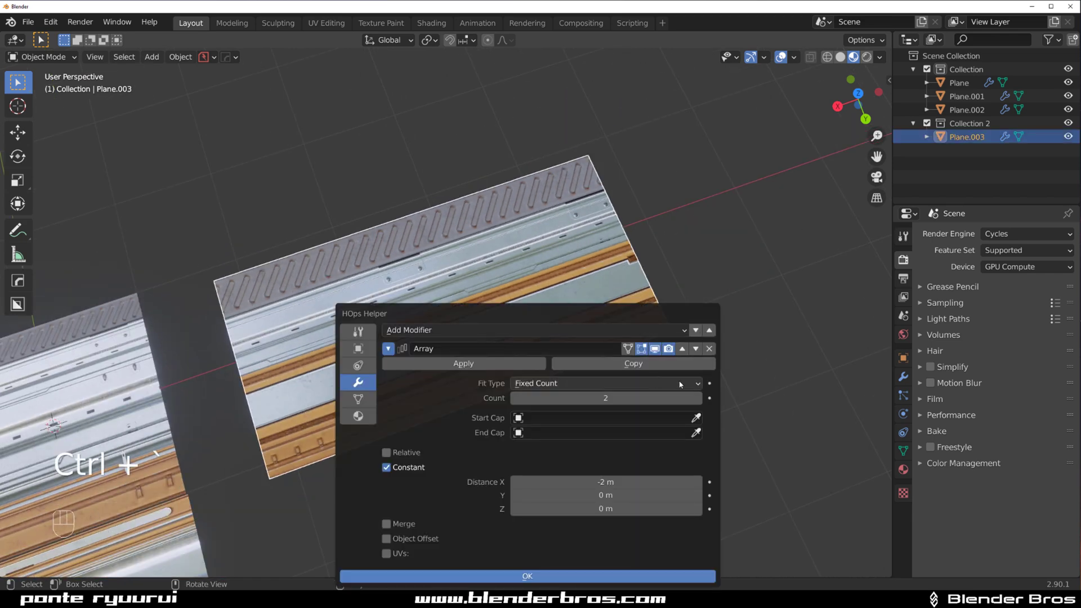
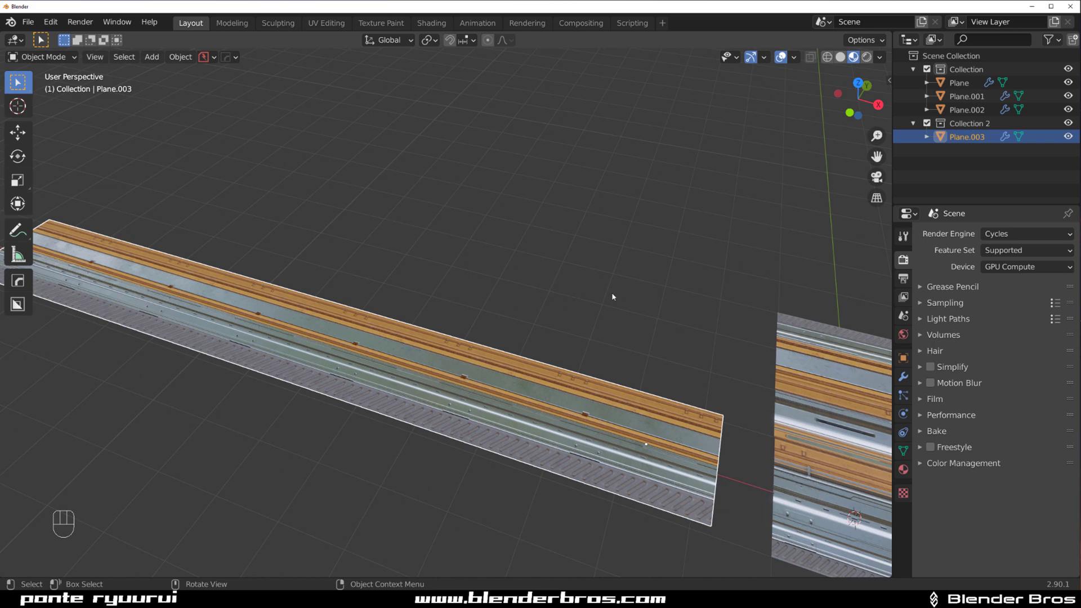
{"action": "left_click_drag", "start_coordinate": [498, 321], "coordinate": [537, 294]}
{"action": "middle_click", "coordinate": [486, 306]}
- Add a new Cylinder mesh and enter Edit Mode on it
{"action": "key", "text": "shift+a"}
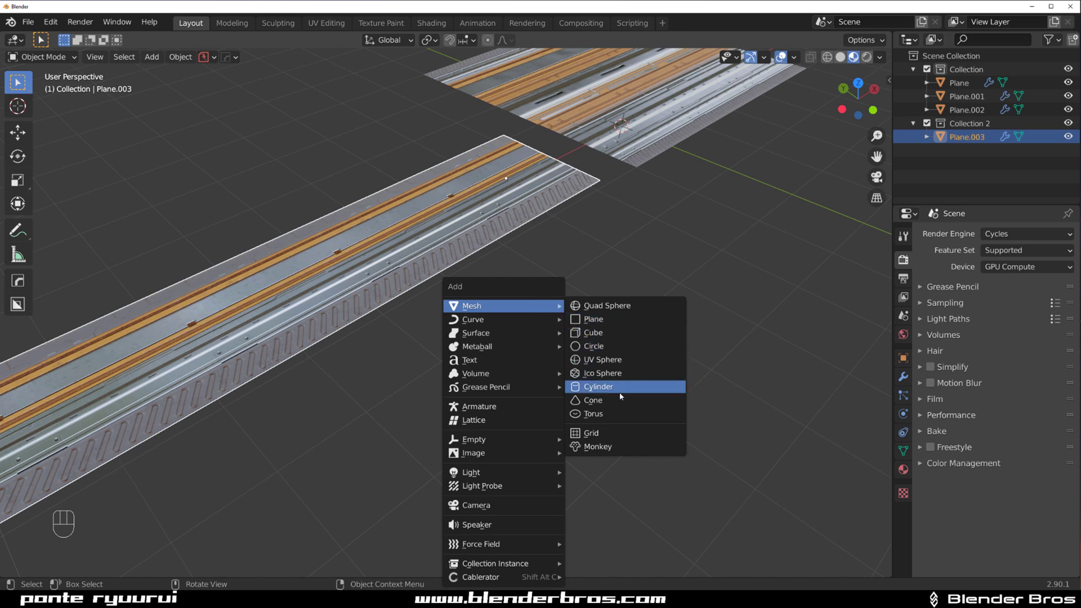
{"action": "middle_click", "coordinate": [557, 366]}
{"action": "key", "text": "h"}
{"action": "key", "text": "ctrl+z"}
{"action": "key", "text": "g"}
{"action": "middle_click", "coordinate": [585, 375]}
{"action": "key", "text": "Tab"}
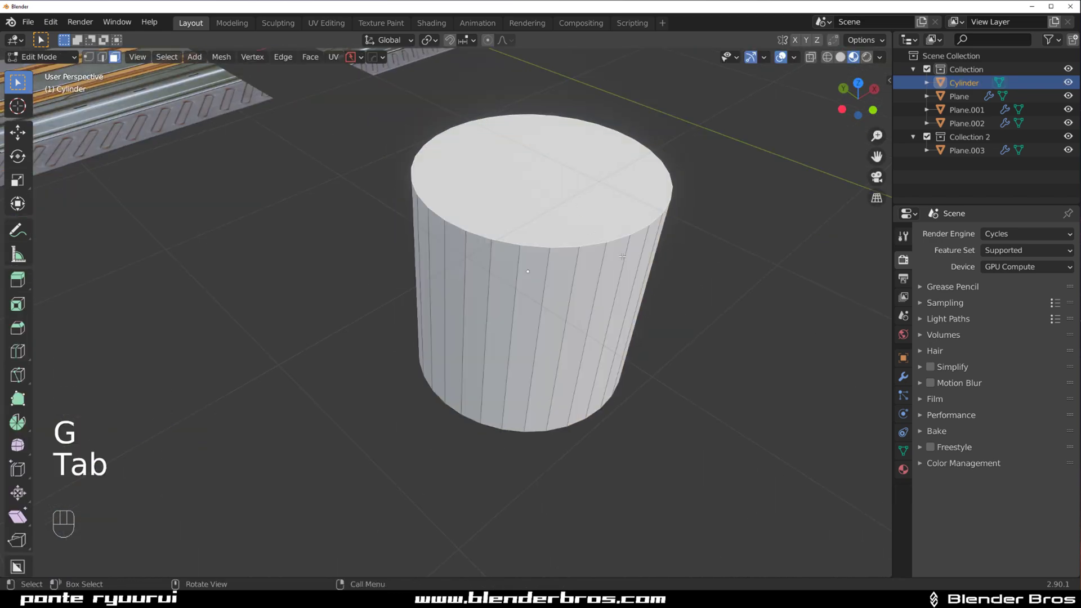
- Inset the top cap, slide an edge loop and extrude the lower band into a stepped canister
{"action": "key", "text": "ctrl+b"}
{"action": "key", "text": "Tab"}
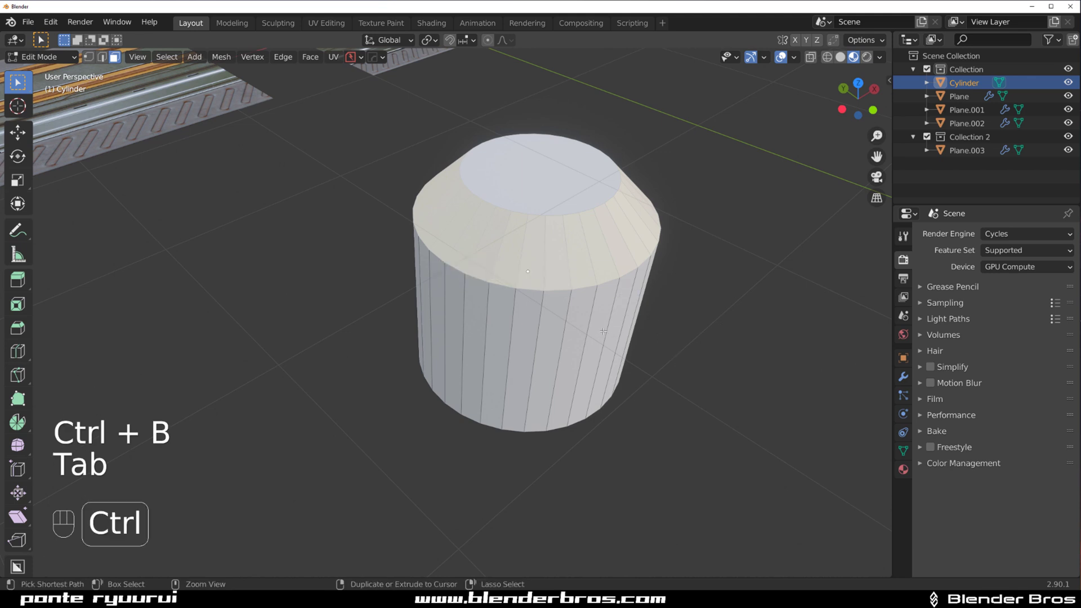
{"action": "key", "text": "ctrl+r"}
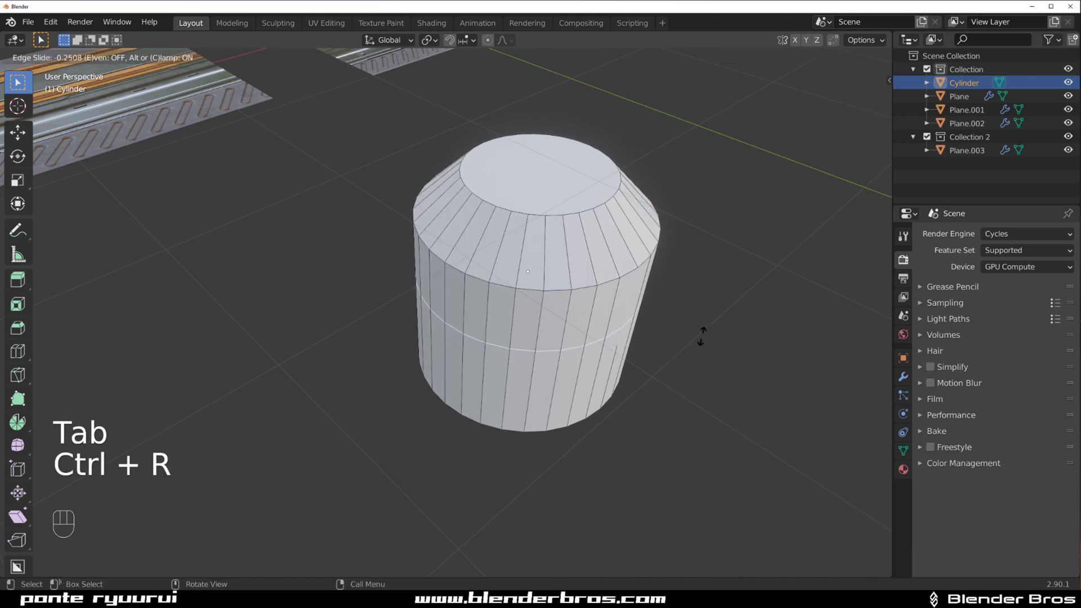
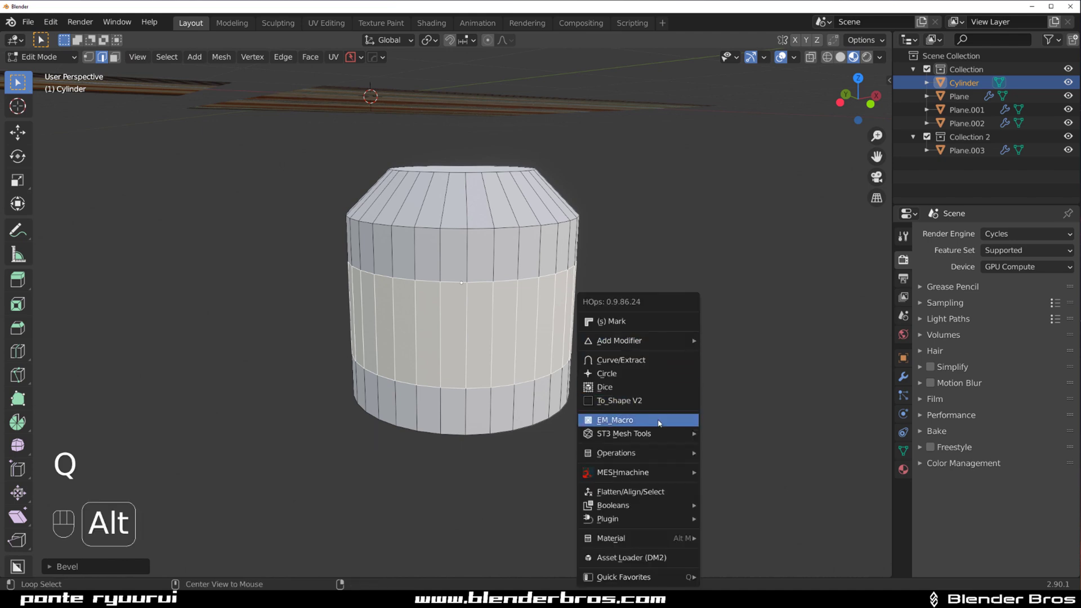
{"action": "key", "text": "Tab"}
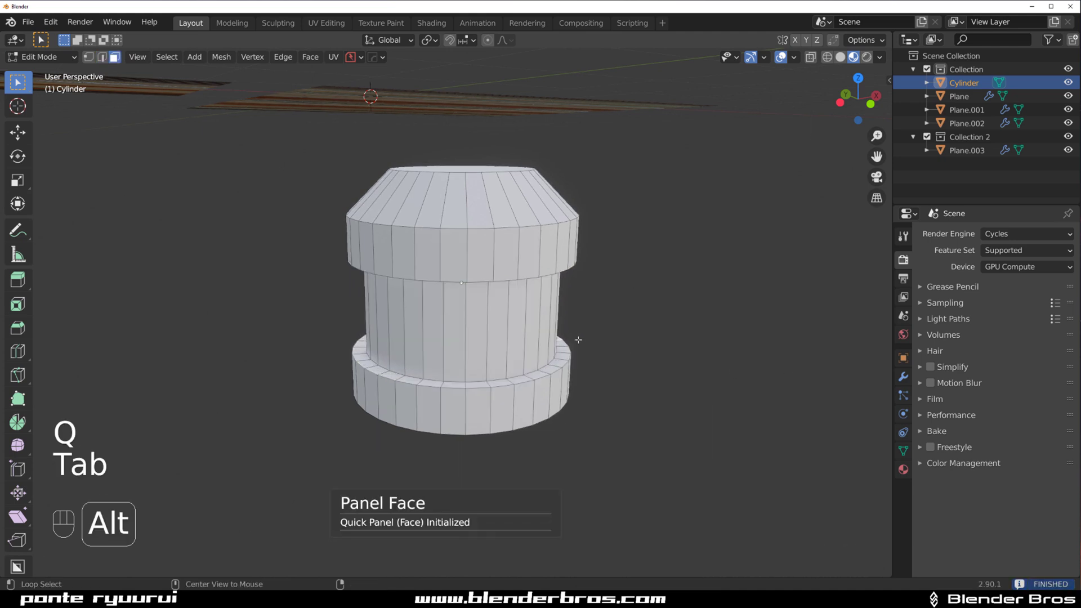
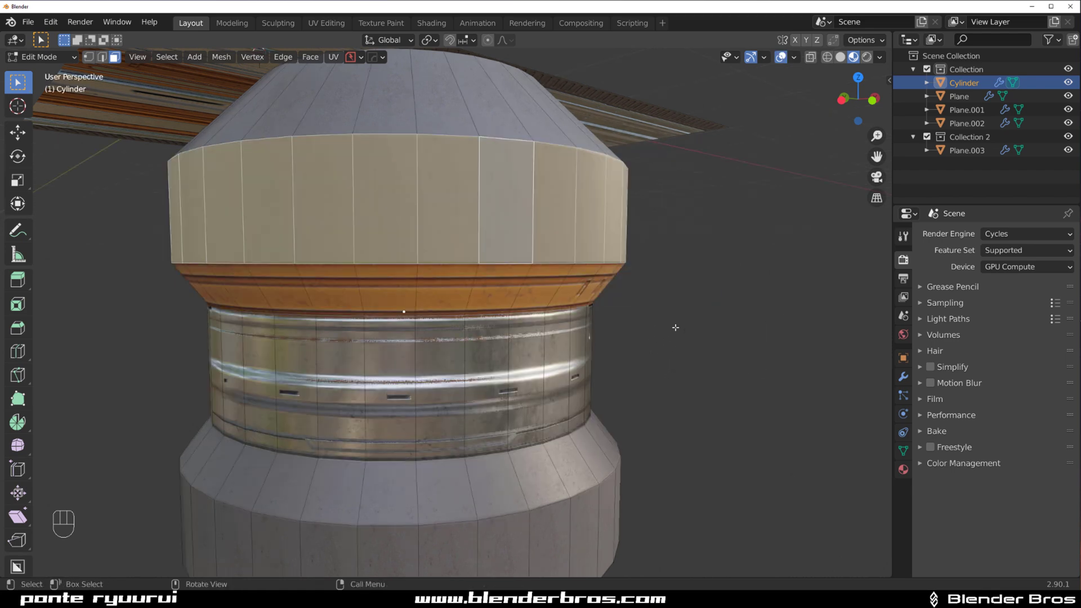
- Unwrap trim strips onto the canister's metal middle band and lower rim
{"action": "key", "text": "d"}
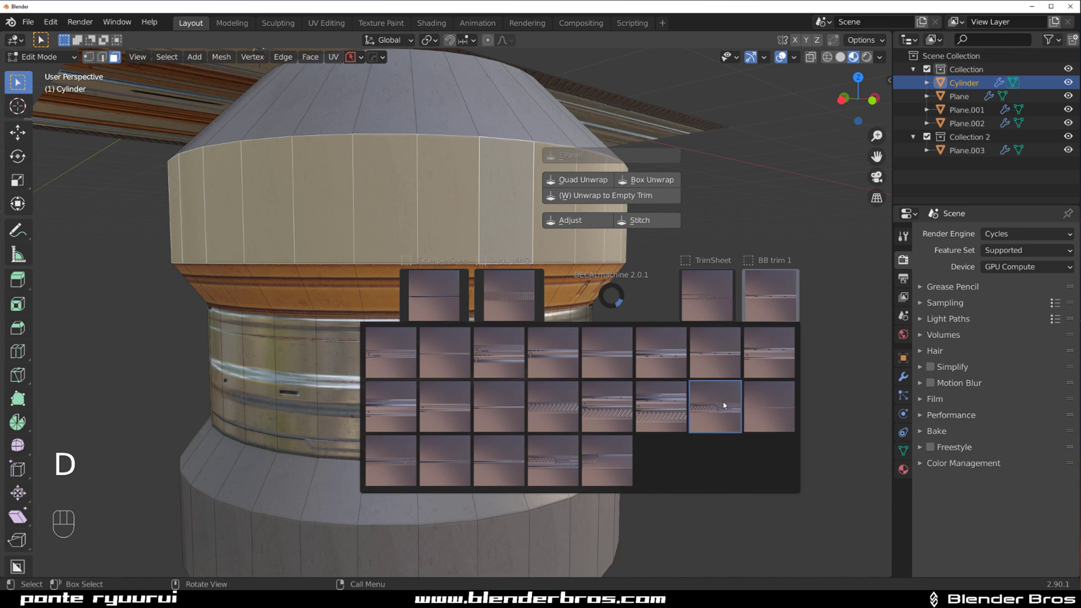
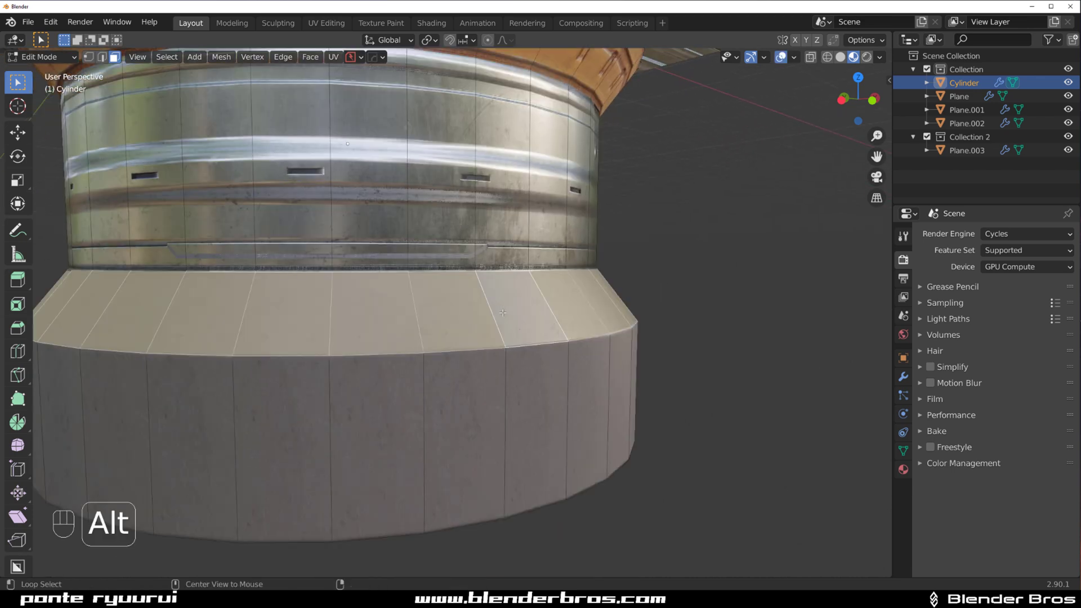
{"action": "key", "text": "d"}
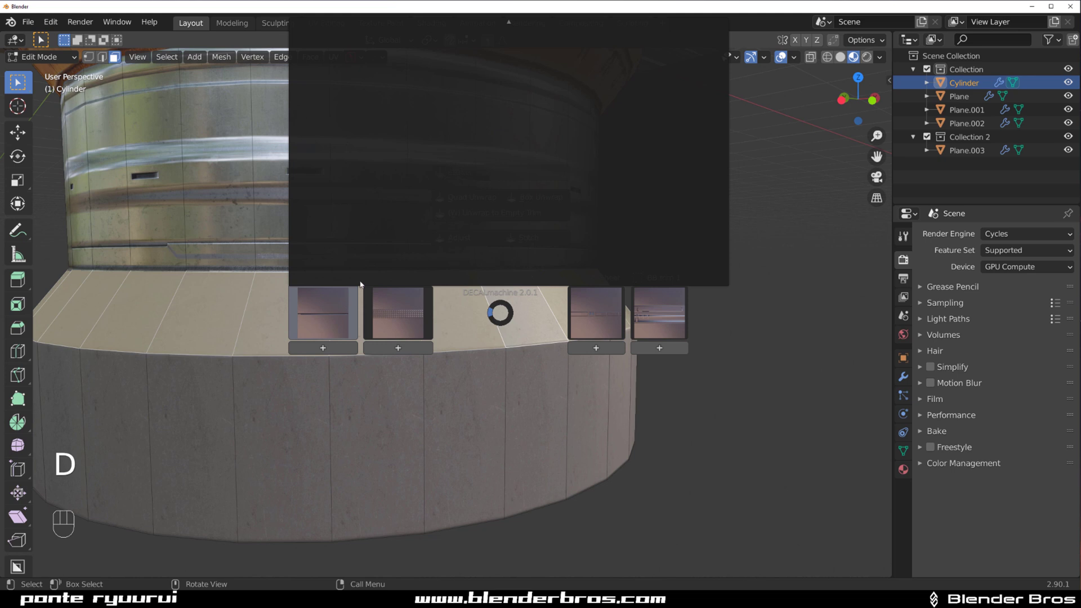
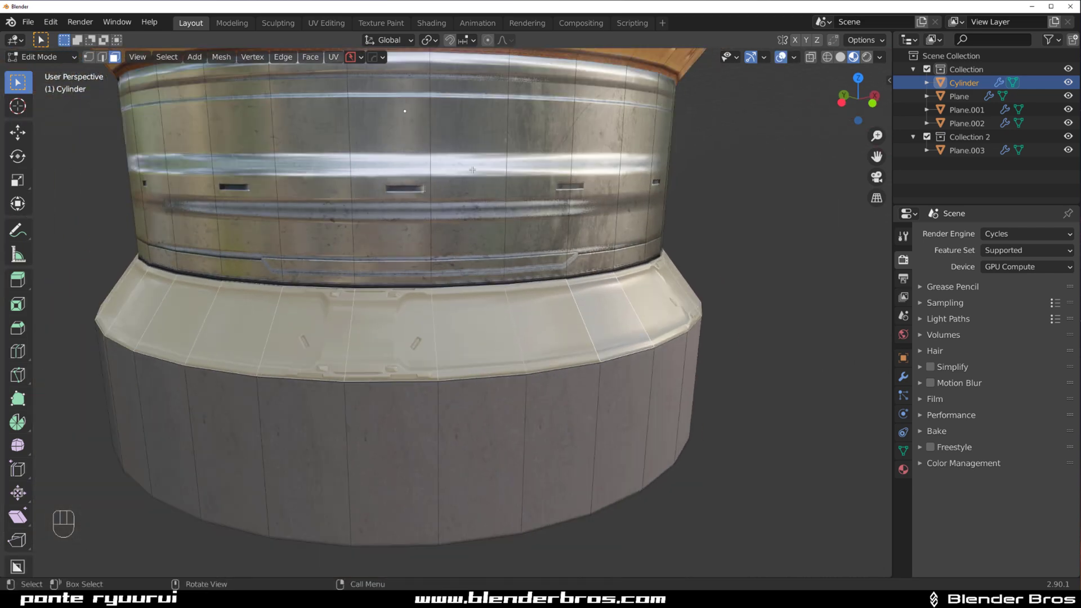
{"action": "key", "text": "Tab"}
- Give the canister's lower sloped rim an orange trim strip
{"action": "left_click_drag", "start_coordinate": [491, 241], "coordinate": [465, 240]}
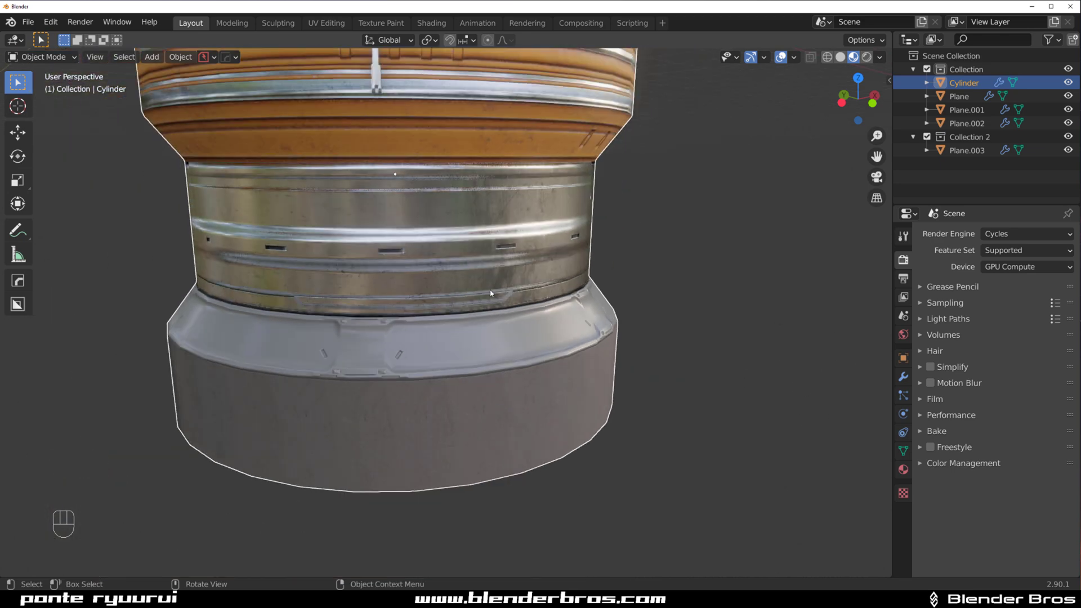
{"action": "left_click_drag", "start_coordinate": [440, 249], "coordinate": [538, 321]}
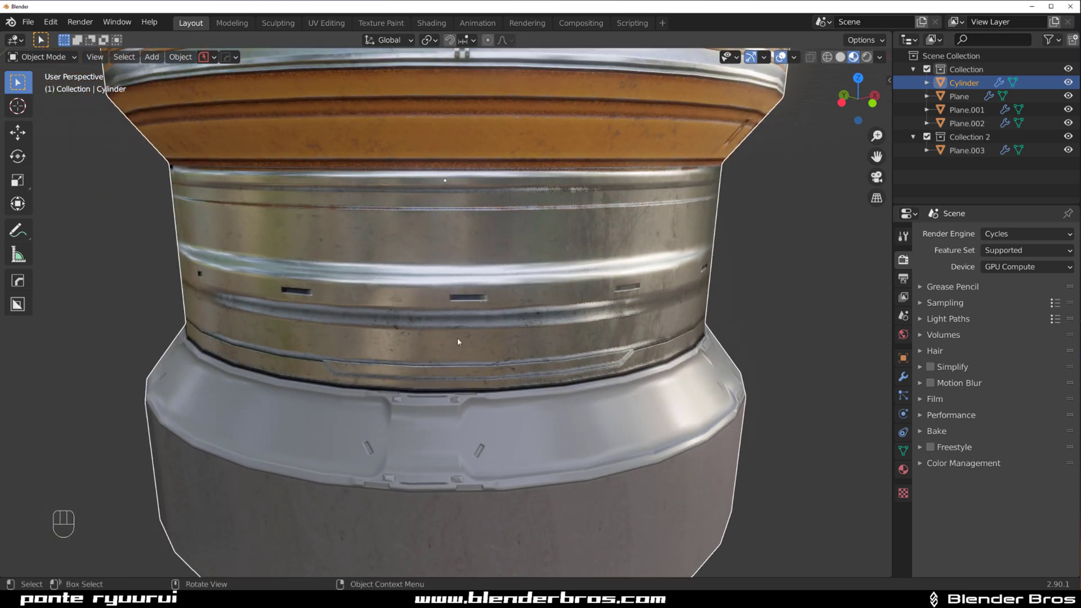
{"action": "left_click_drag", "start_coordinate": [476, 312], "coordinate": [658, 328]}
{"action": "middle_click", "coordinate": [585, 366]}
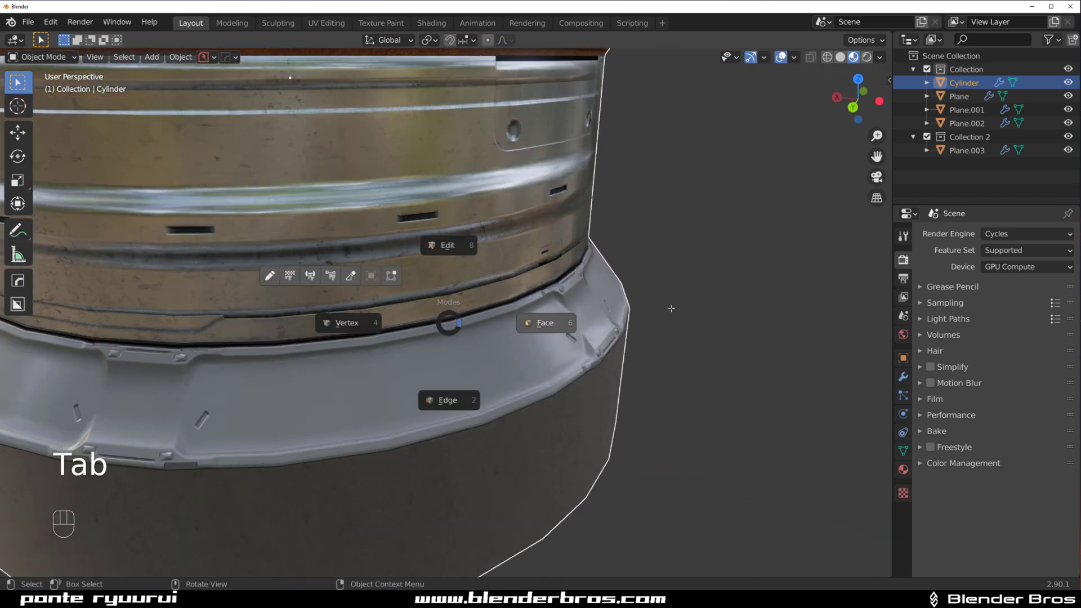
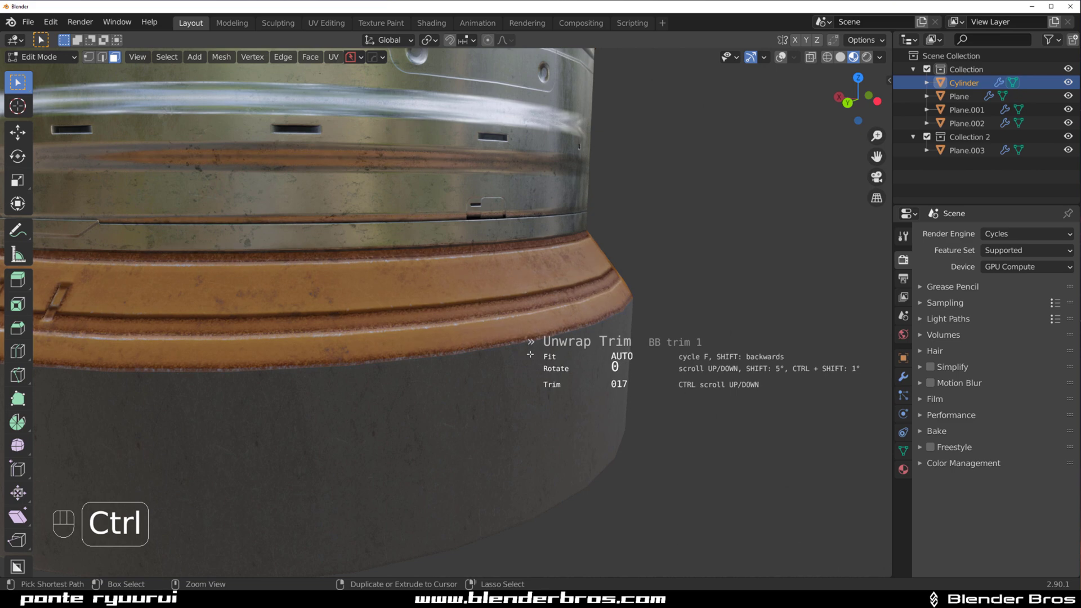
{"action": "key", "text": "d"}
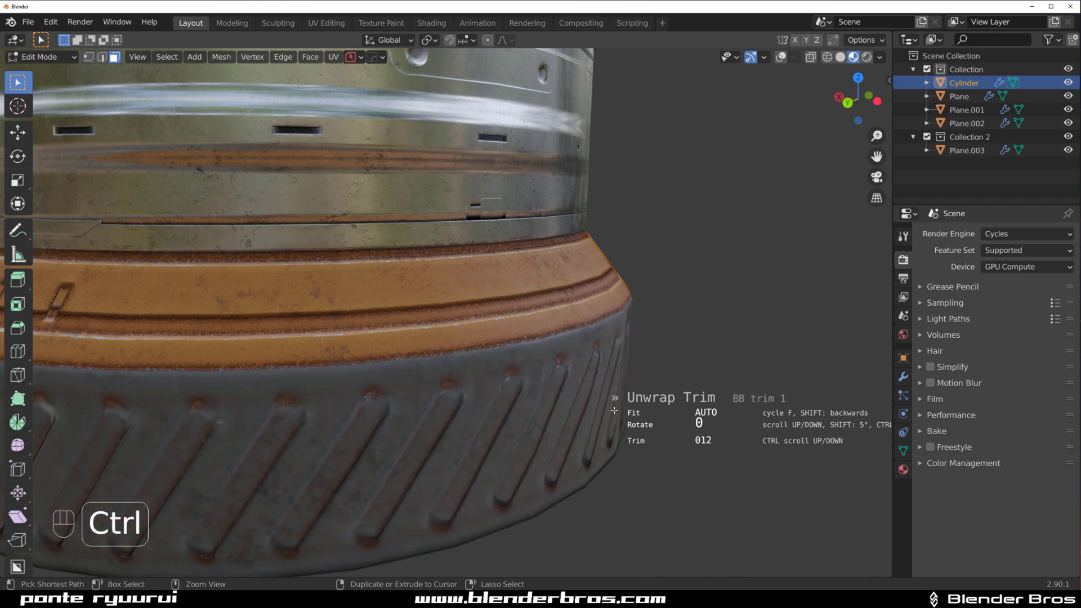
- Map the grooved trim onto the base wall and orbit up toward the top cap
{"action": "key", "text": "Tab"}
{"action": "left_click_drag", "start_coordinate": [600, 295], "coordinate": [601, 338]}
{"action": "left_click", "coordinate": [593, 277]}
{"action": "left_click_drag", "start_coordinate": [584, 287], "coordinate": [481, 294]}
{"action": "left_click", "coordinate": [460, 297]}
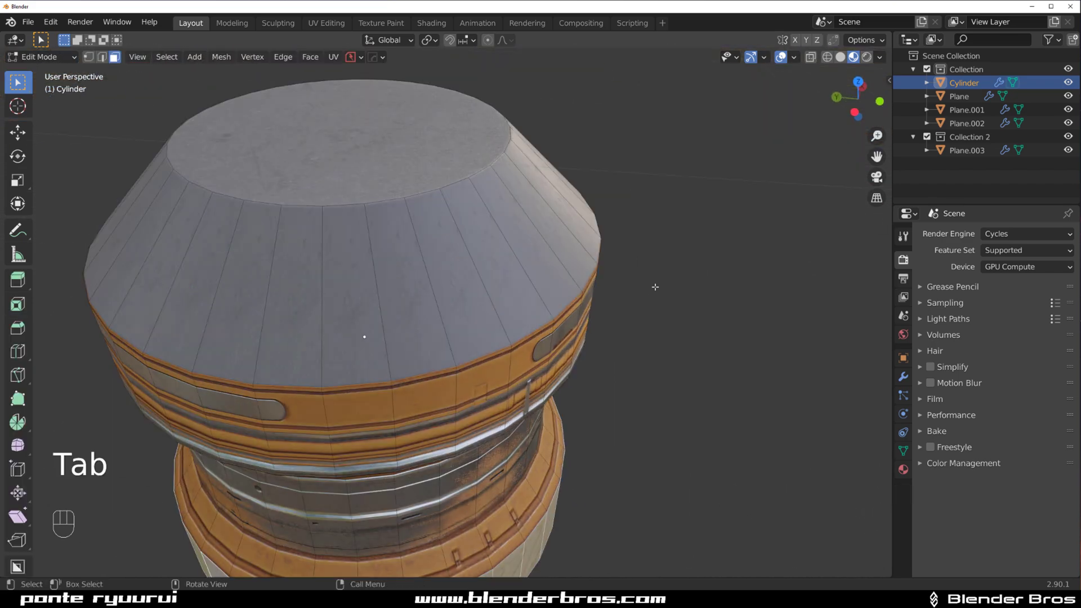
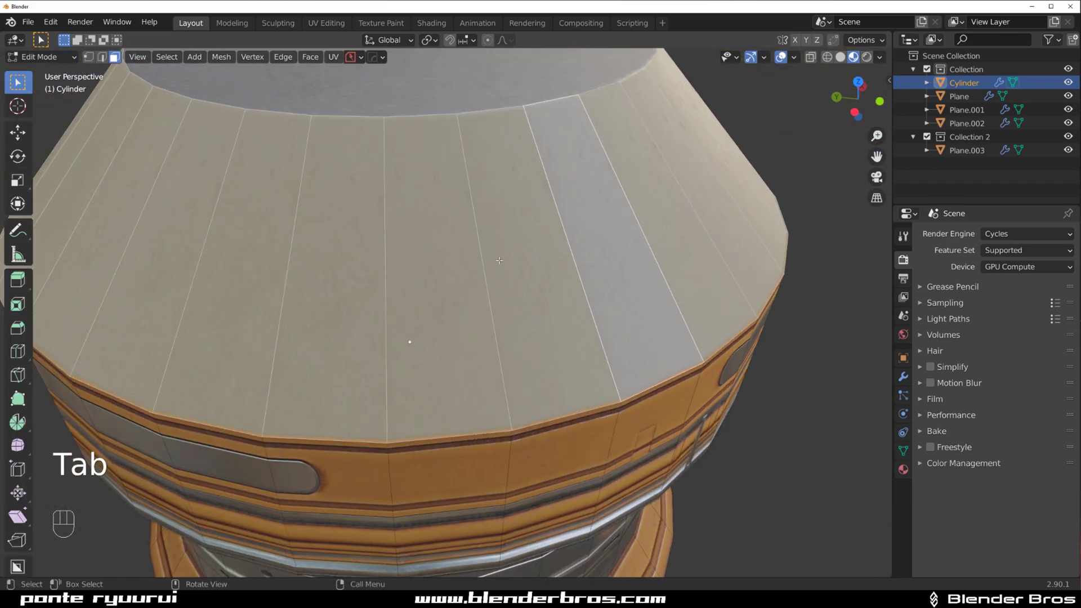
- Unwrap trim 017 onto the upper shoulder faces and view the fully trimmed canister
{"action": "key", "text": "d"}
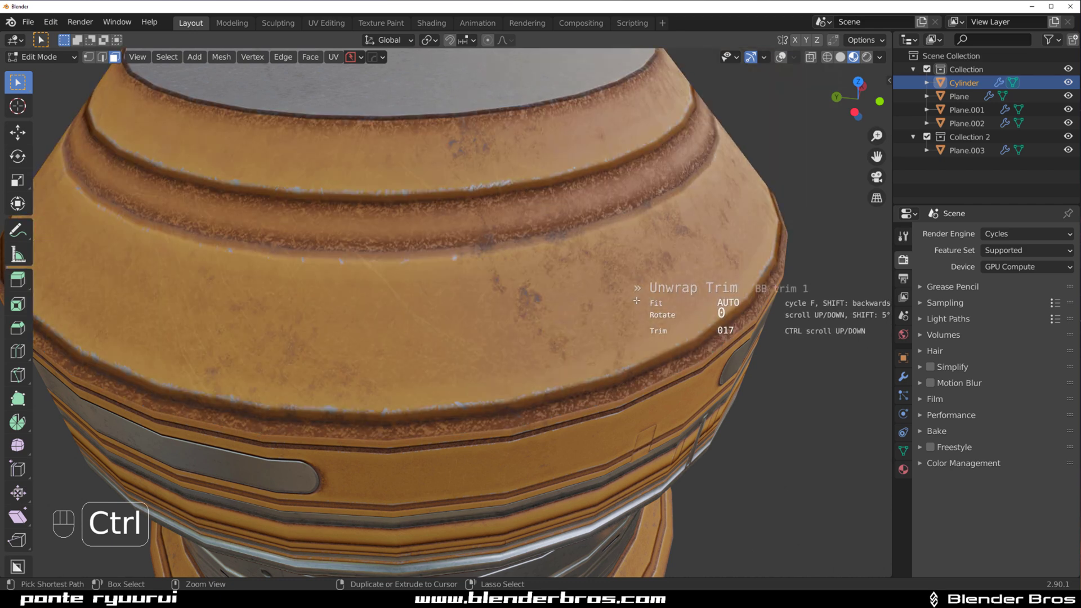
{"action": "key", "text": "Tab"}
{"action": "left_click_drag", "start_coordinate": [574, 260], "coordinate": [575, 226]}
{"action": "left_click_drag", "start_coordinate": [569, 254], "coordinate": [545, 235]}
{"action": "left_click_drag", "start_coordinate": [534, 248], "coordinate": [164, 248]}
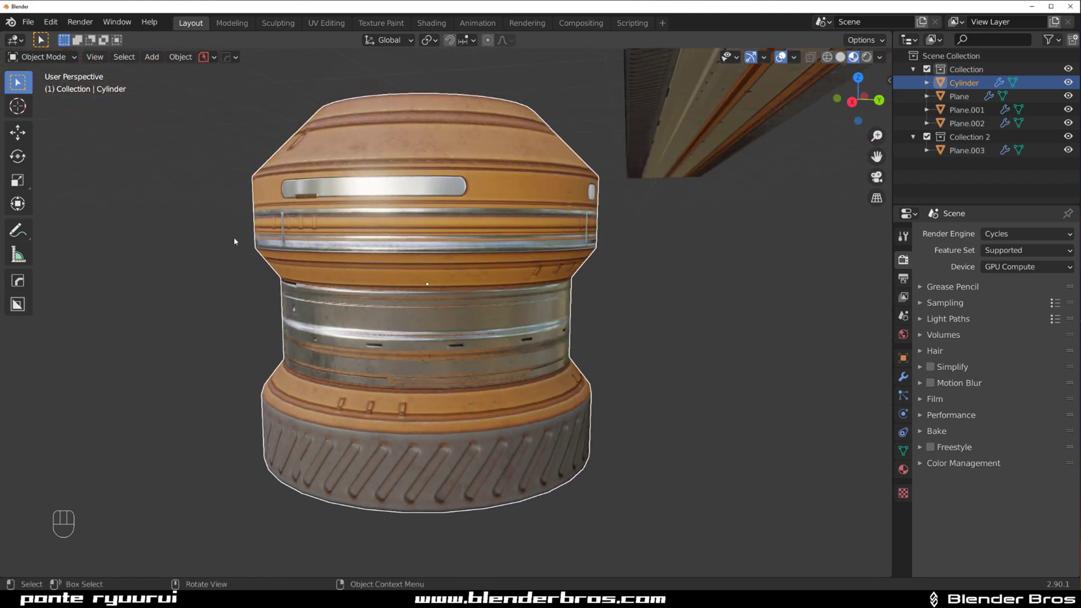
{"action": "left_click", "coordinate": [449, 228]}
{"action": "left_click", "coordinate": [456, 255]}
{"action": "middle_click", "coordinate": [451, 265]}
{"action": "left_click", "coordinate": [449, 269]}
{"action": "left_click_drag", "start_coordinate": [457, 252], "coordinate": [481, 227]}
{"action": "left_click_drag", "start_coordinate": [477, 257], "coordinate": [485, 327]}
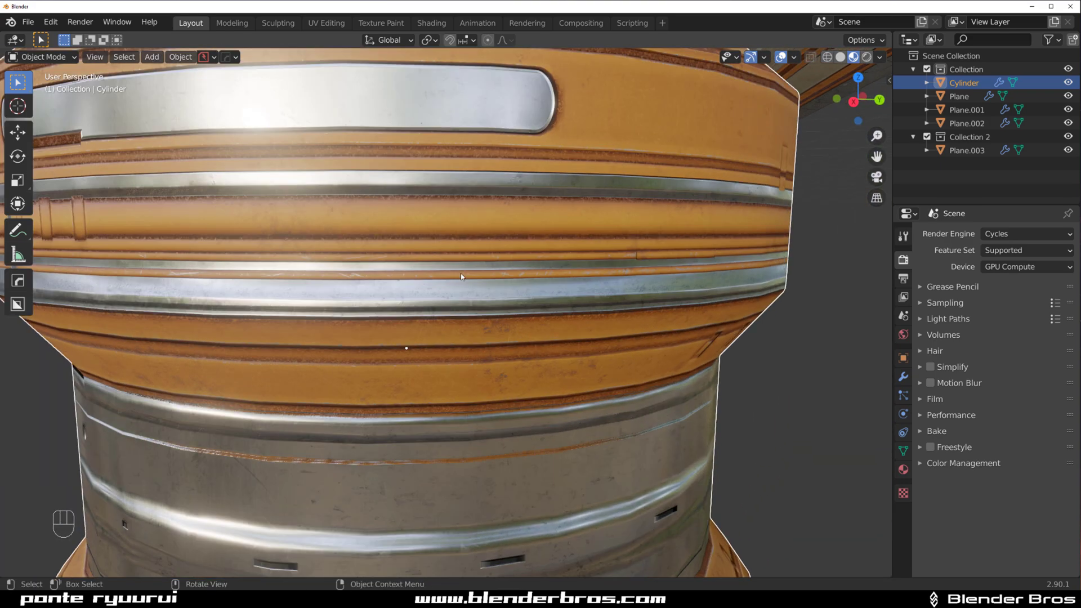
{"action": "left_click_drag", "start_coordinate": [447, 283], "coordinate": [359, 167]}
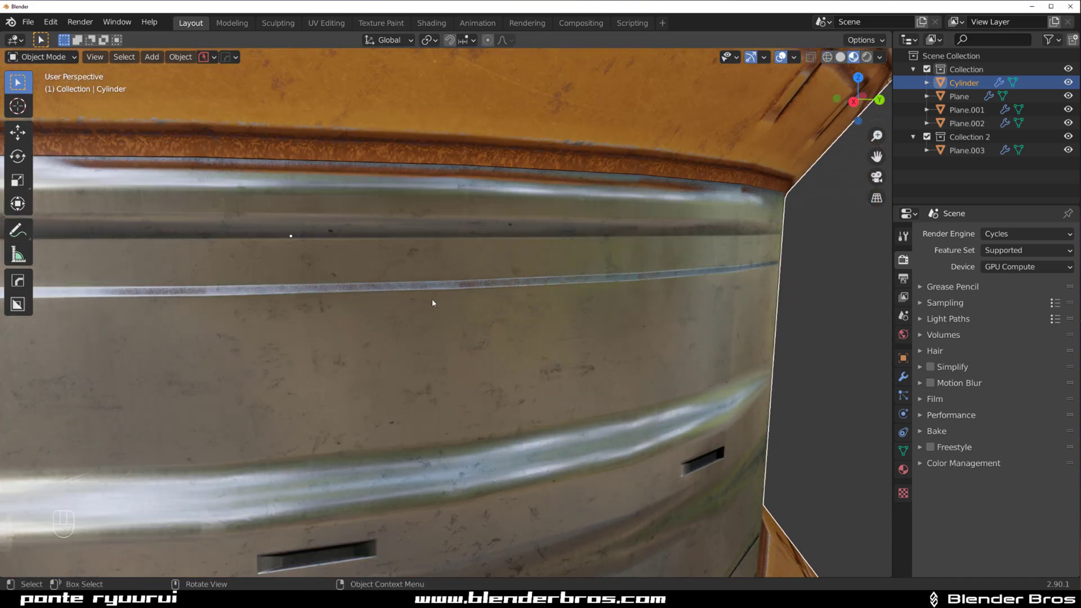
{"action": "left_click_drag", "start_coordinate": [433, 286], "coordinate": [344, 176]}
{"action": "left_click_drag", "start_coordinate": [612, 304], "coordinate": [526, 292]}
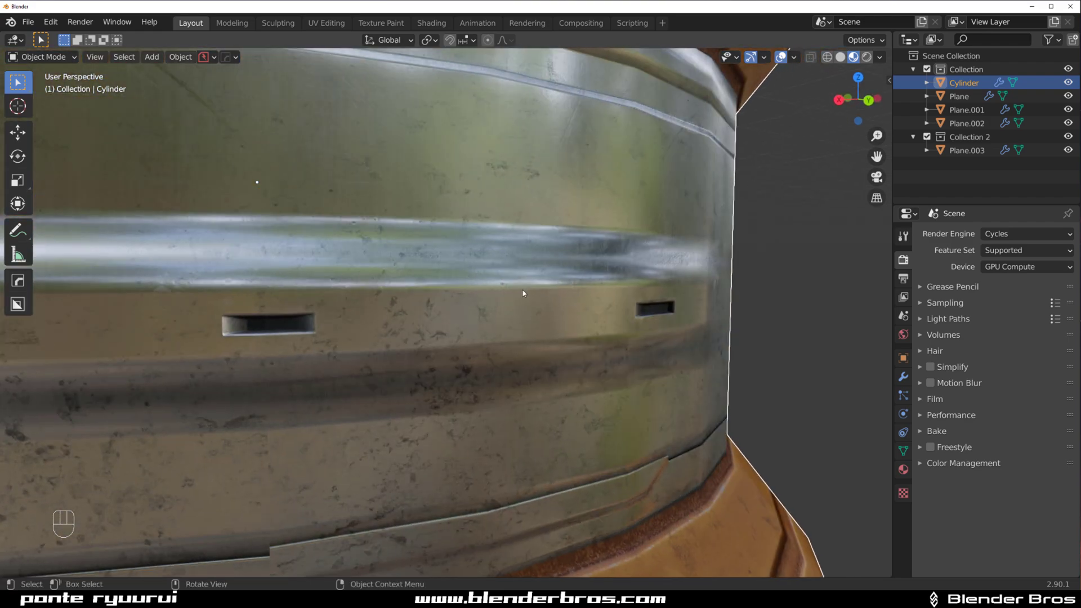
{"action": "left_click_drag", "start_coordinate": [498, 287], "coordinate": [449, 242]}
{"action": "left_click", "coordinate": [478, 275]}
{"action": "left_click_drag", "start_coordinate": [488, 291], "coordinate": [463, 195]}
{"action": "left_click_drag", "start_coordinate": [490, 365], "coordinate": [471, 374]}
{"action": "left_click_drag", "start_coordinate": [471, 374], "coordinate": [452, 386]}
{"action": "left_click_drag", "start_coordinate": [486, 342], "coordinate": [539, 326]}
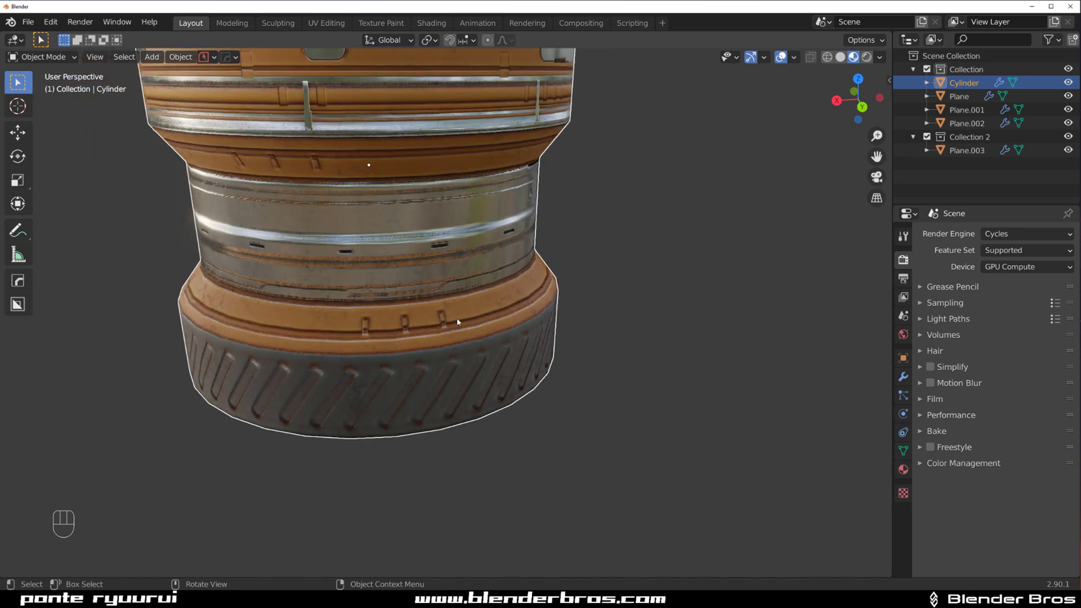
{"action": "left_click_drag", "start_coordinate": [441, 316], "coordinate": [463, 372]}
{"action": "left_click", "coordinate": [435, 261]}
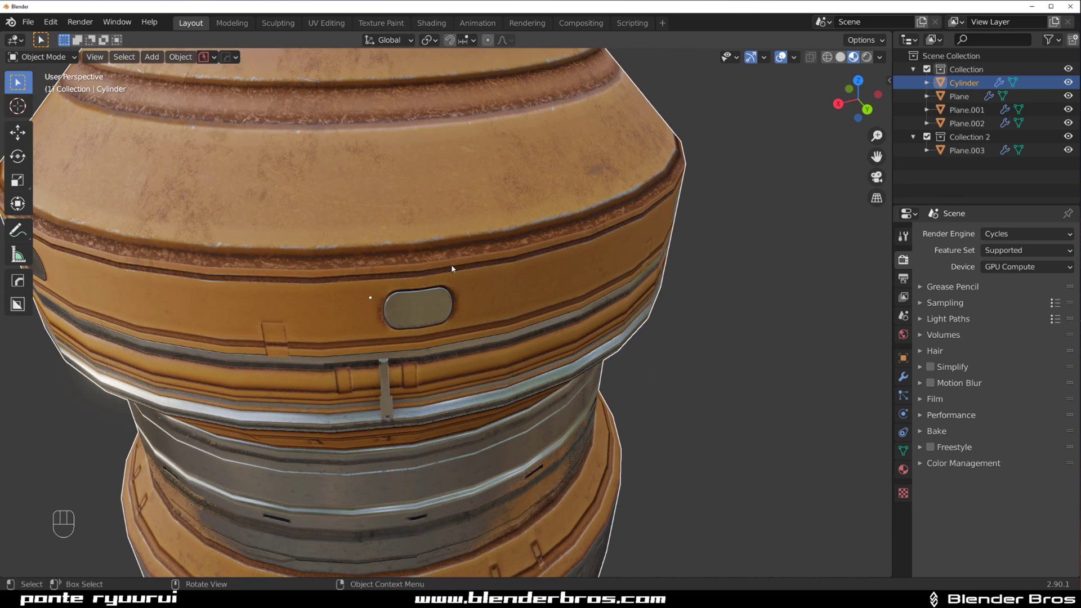
{"action": "left_click_drag", "start_coordinate": [407, 235], "coordinate": [454, 339]}
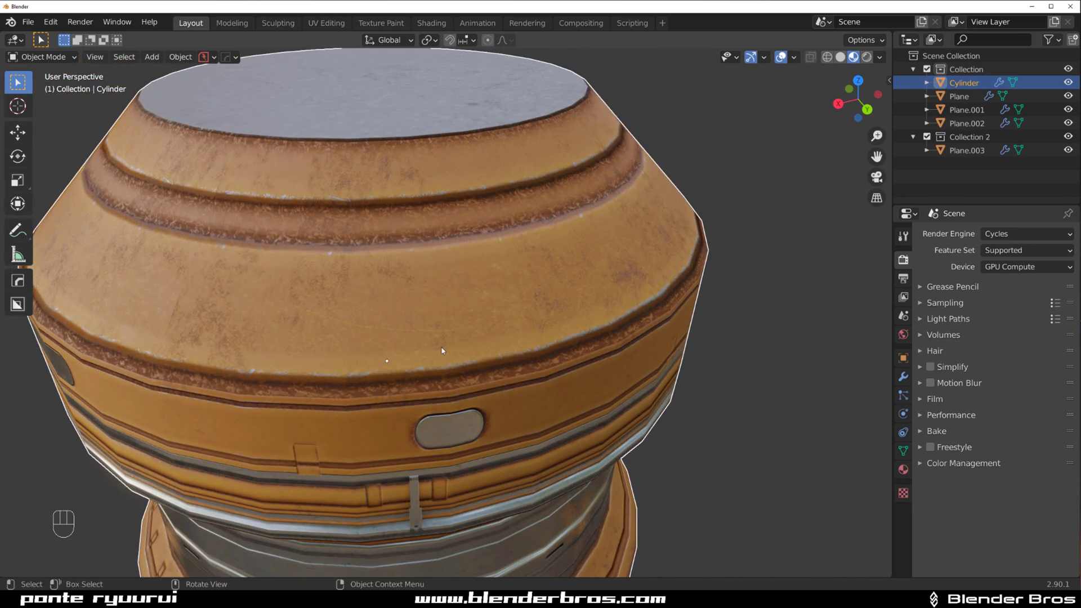
{"action": "left_click", "coordinate": [319, 380]}
{"action": "middle_click", "coordinate": [323, 377]}
{"action": "left_click", "coordinate": [326, 361]}
{"action": "left_click_drag", "start_coordinate": [408, 302], "coordinate": [496, 292]}
{"action": "left_click", "coordinate": [417, 304]}
{"action": "left_click_drag", "start_coordinate": [292, 377], "coordinate": [317, 339]}
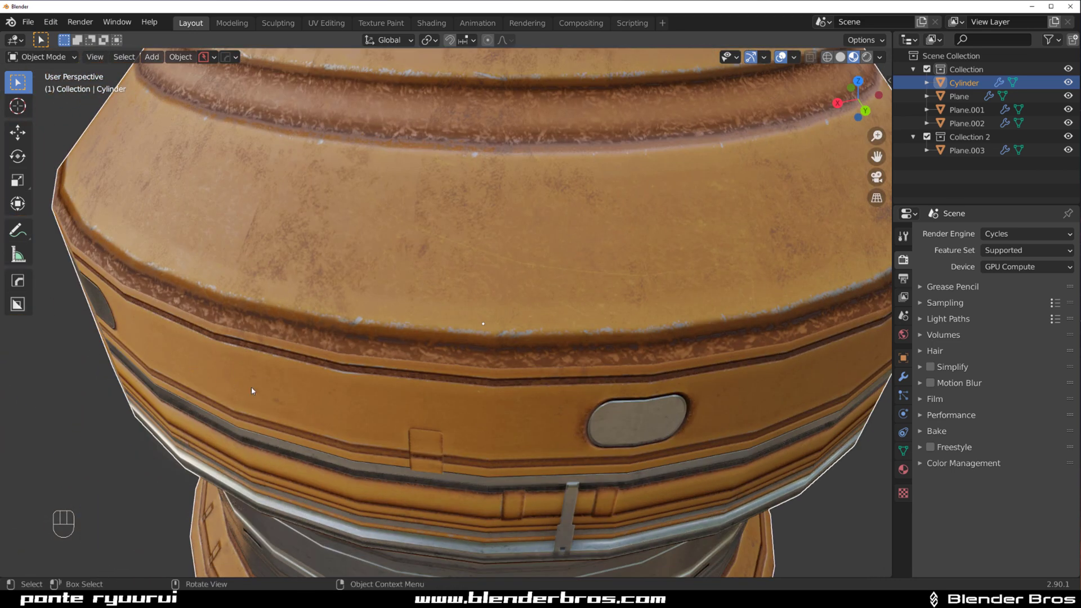
{"action": "left_click_drag", "start_coordinate": [385, 311], "coordinate": [333, 303]}
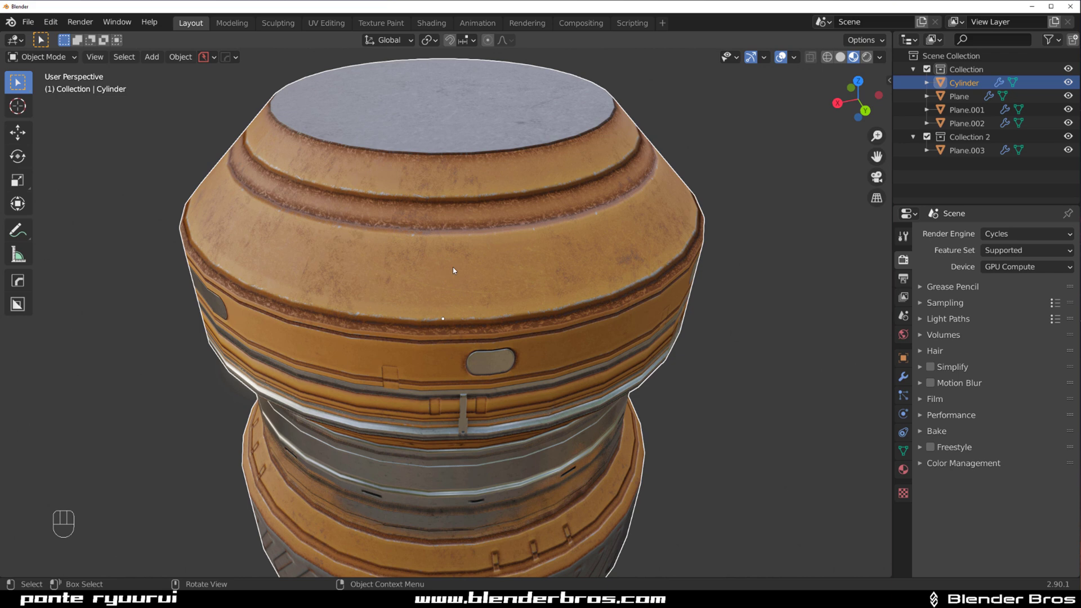
- Apply the NonDestructive Angle workflow in HOps Helper and run Hard Ops Sharpen on the cylinder
{"action": "key", "text": "ctrl+`"}
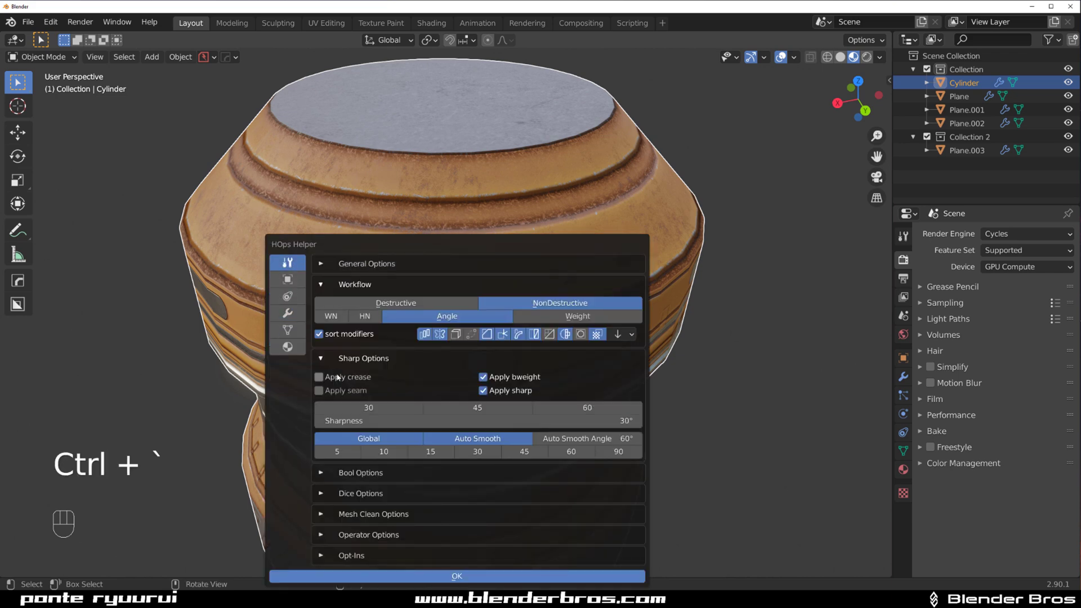
{"action": "key", "text": "q"}
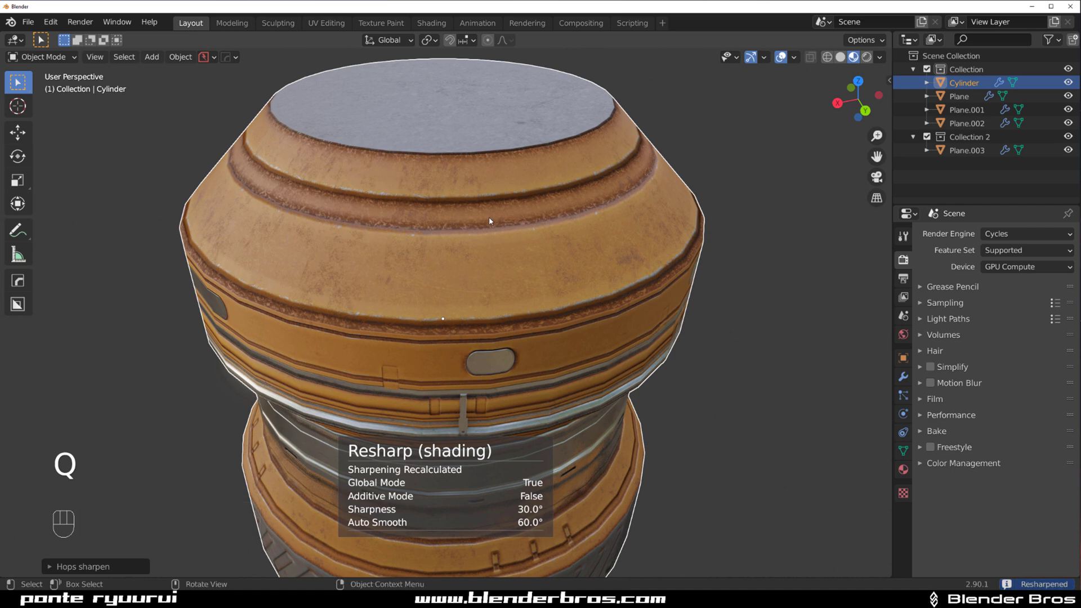
{"action": "key", "text": "ctrl+1"}
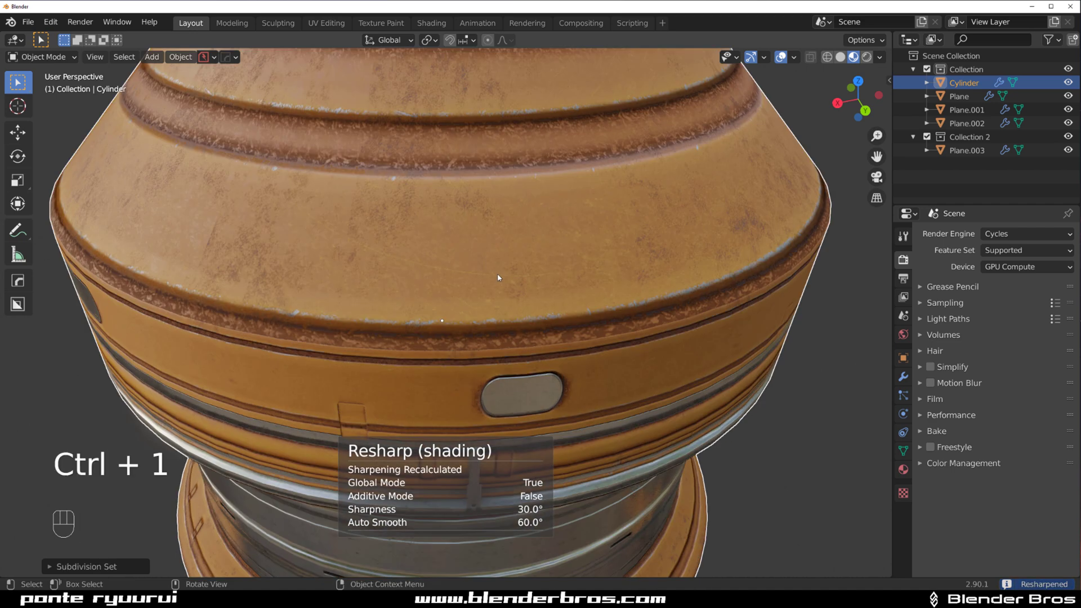
{"action": "left_click_drag", "start_coordinate": [343, 286], "coordinate": [478, 249]}
{"action": "key", "text": "ctrl+`"}
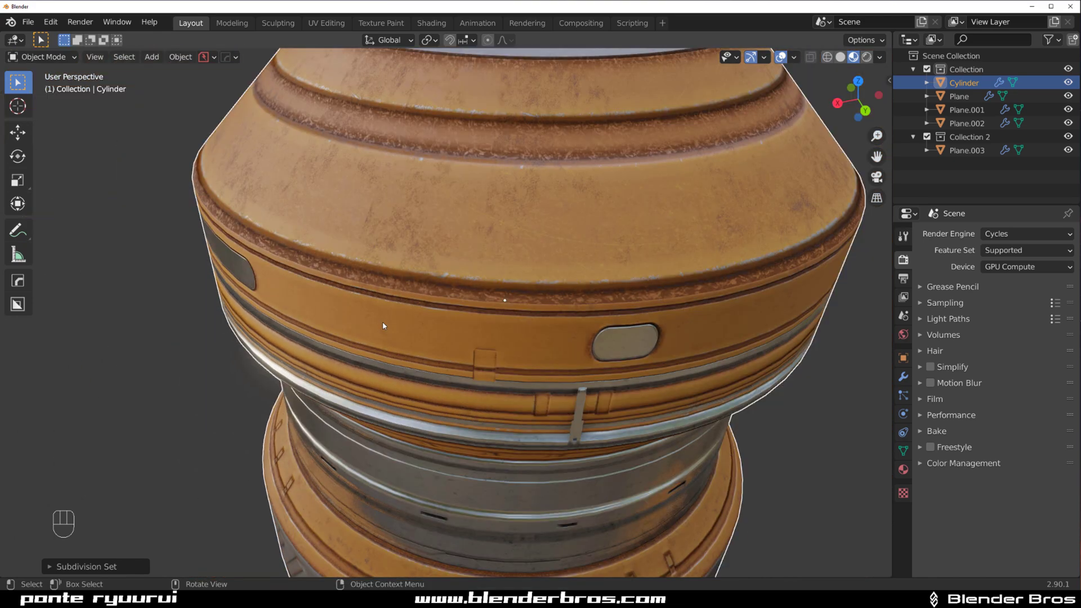
- Orbit the cylinder to inspect the upper orange band and the metal trim seams up close
{"action": "left_click_drag", "start_coordinate": [466, 316], "coordinate": [379, 317]}
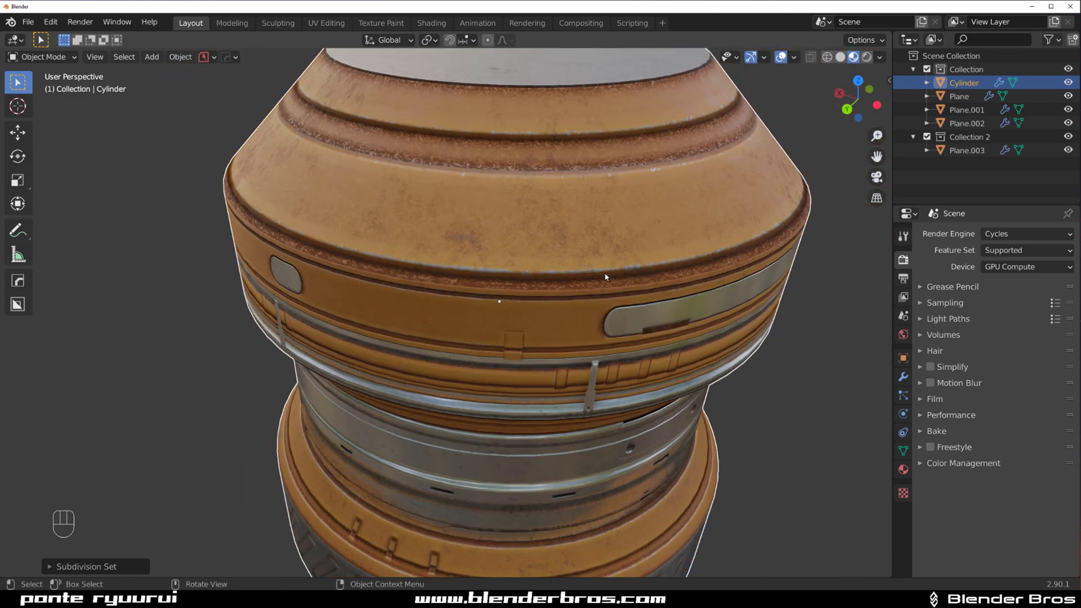
{"action": "left_click_drag", "start_coordinate": [588, 283], "coordinate": [462, 250]}
{"action": "left_click_drag", "start_coordinate": [430, 255], "coordinate": [461, 353]}
{"action": "left_click_drag", "start_coordinate": [471, 332], "coordinate": [621, 209]}
{"action": "left_click", "coordinate": [373, 267]}
{"action": "left_click_drag", "start_coordinate": [305, 291], "coordinate": [376, 262]}
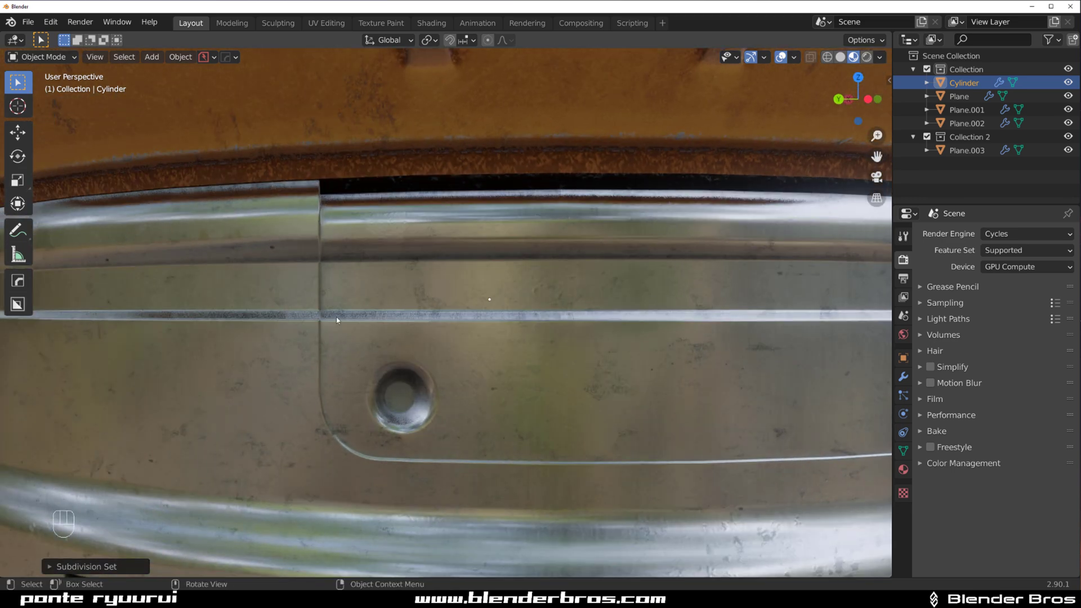
{"action": "left_click", "coordinate": [349, 343]}
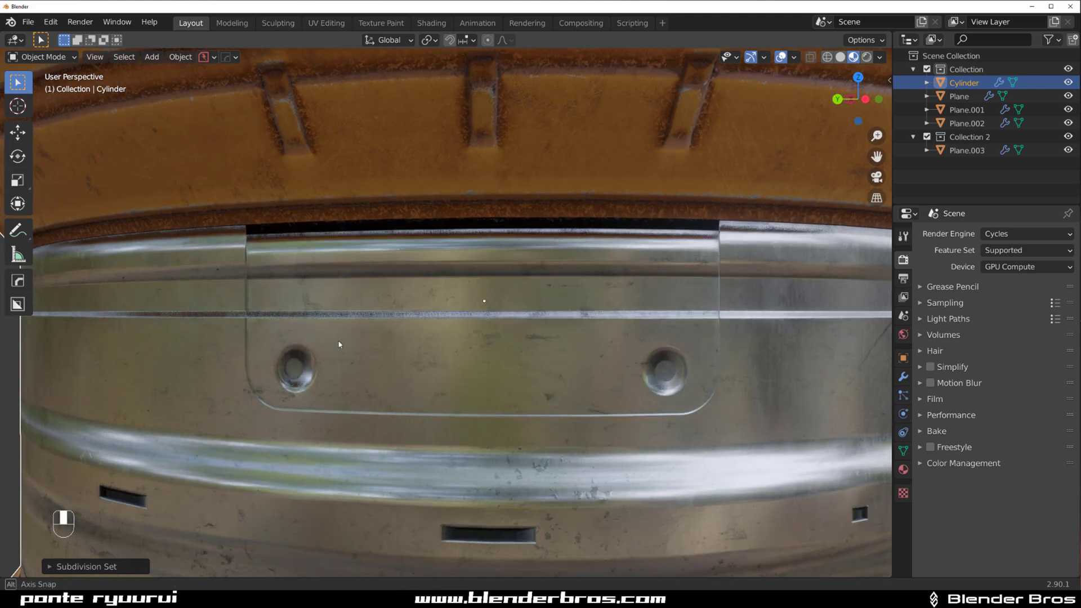
- Follow the metal band where it meets the orange trim, then orbit around the whole cylinder
{"action": "left_click_drag", "start_coordinate": [384, 344], "coordinate": [398, 344]}
{"action": "left_click_drag", "start_coordinate": [433, 312], "coordinate": [400, 315]}
{"action": "left_click_drag", "start_coordinate": [534, 312], "coordinate": [468, 309]}
{"action": "left_click_drag", "start_coordinate": [535, 291], "coordinate": [394, 158]}
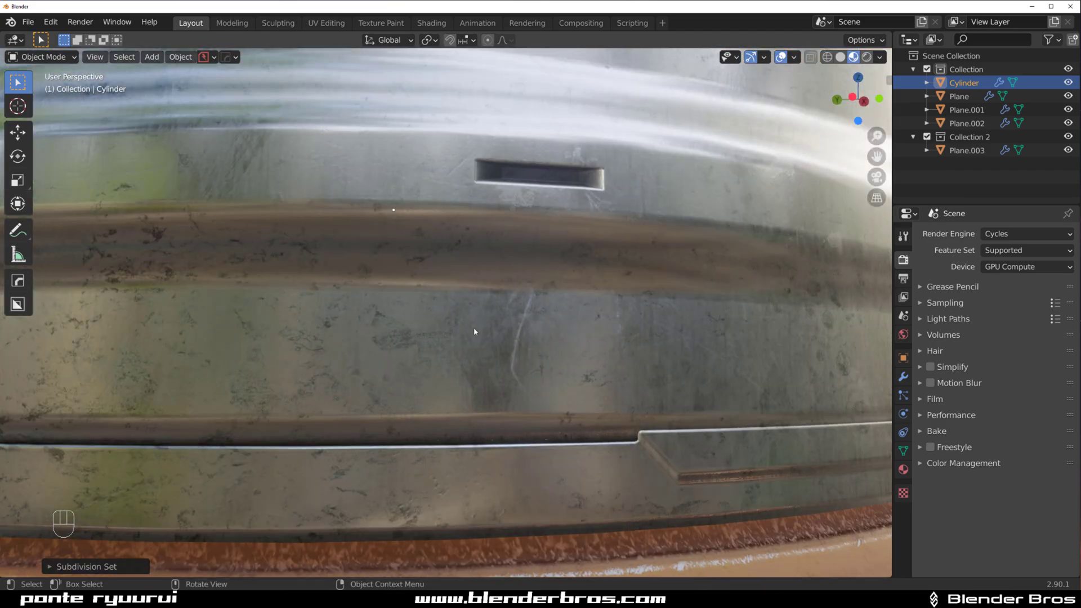
{"action": "left_click_drag", "start_coordinate": [493, 303], "coordinate": [491, 118]}
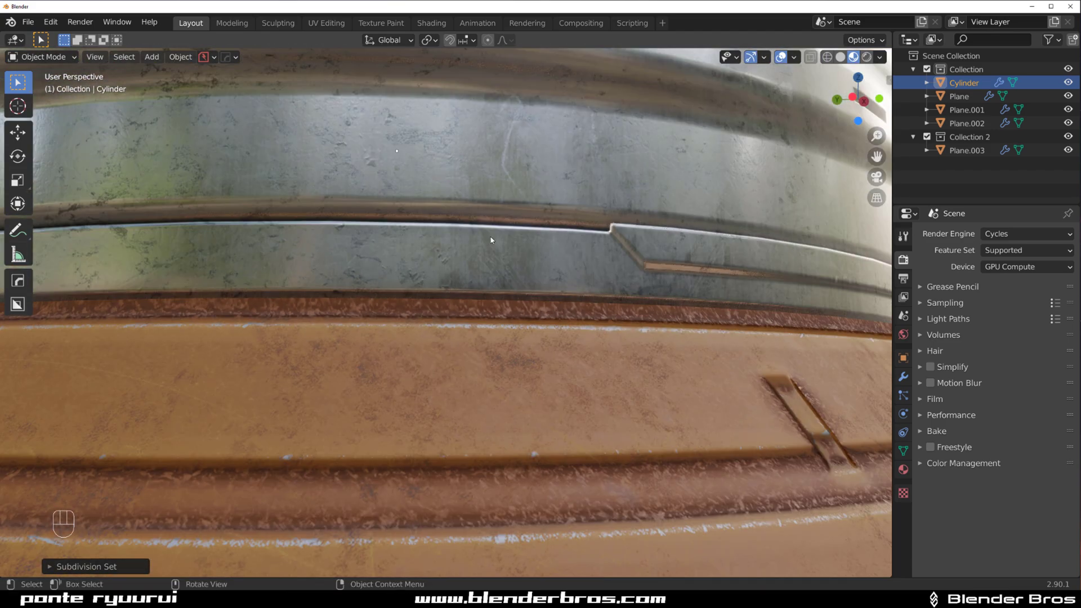
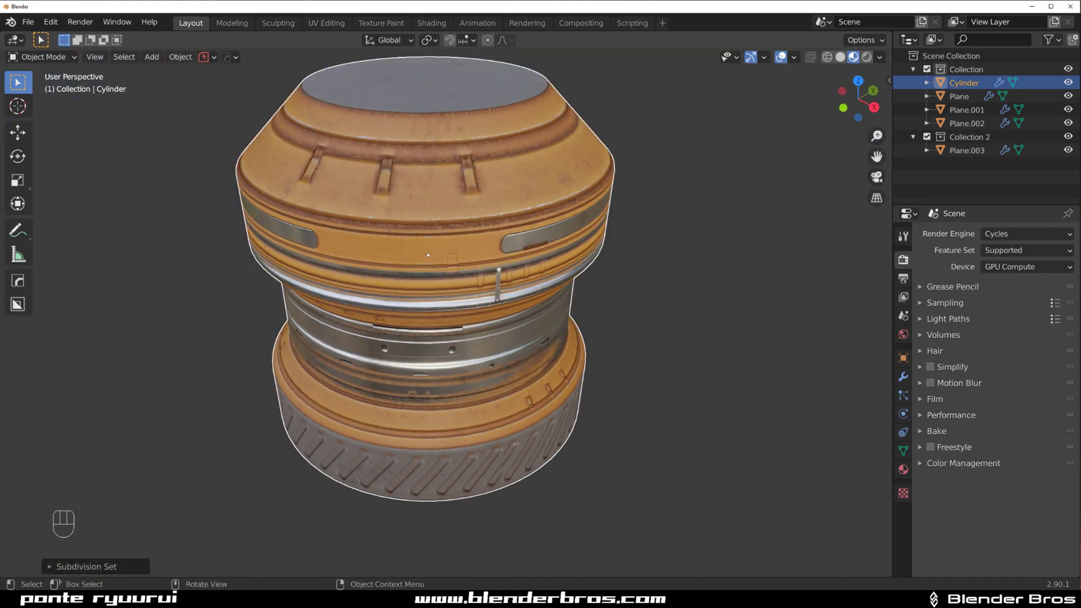
{"action": "left_click_drag", "start_coordinate": [375, 231], "coordinate": [450, 228]}
{"action": "left_click_drag", "start_coordinate": [356, 226], "coordinate": [448, 351]}
{"action": "left_click_drag", "start_coordinate": [456, 282], "coordinate": [595, 281]}
{"action": "left_click_drag", "start_coordinate": [540, 285], "coordinate": [138, 274]}
- Hide the cylinder and orbit to view Plane.003's floor strips from above for panel cutting
{"action": "key", "text": "shift+n"}
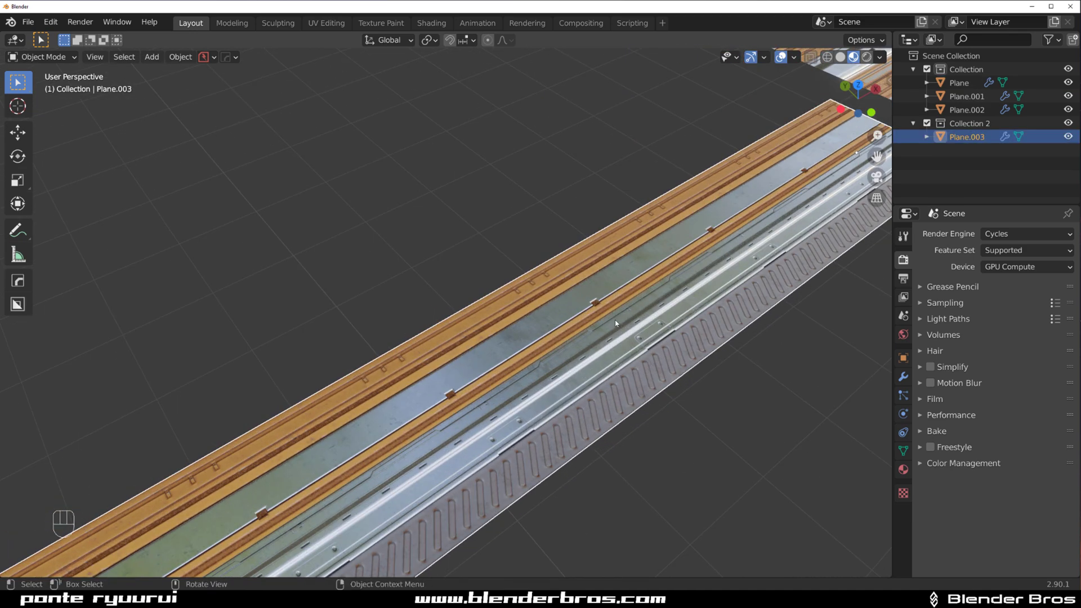
{"action": "left_click_drag", "start_coordinate": [598, 290], "coordinate": [565, 342]}
{"action": "left_click_drag", "start_coordinate": [565, 341], "coordinate": [529, 327]}
{"action": "left_click_drag", "start_coordinate": [722, 368], "coordinate": [564, 348]}
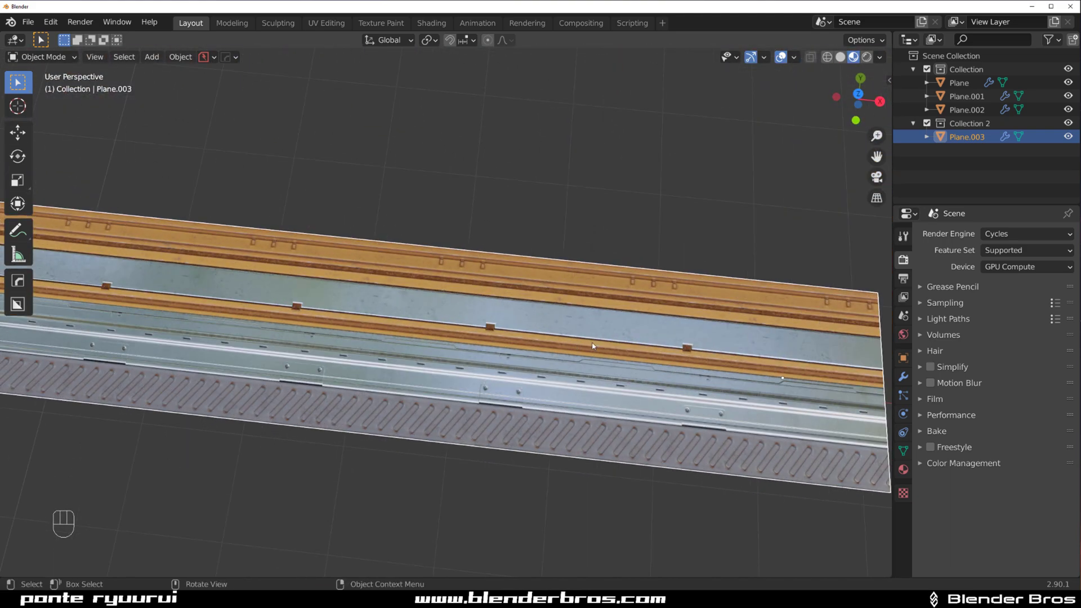
{"action": "left_click_drag", "start_coordinate": [619, 310], "coordinate": [640, 265]}
{"action": "left_click_drag", "start_coordinate": [594, 247], "coordinate": [419, 305]}
{"action": "left_click_drag", "start_coordinate": [574, 284], "coordinate": [584, 317]}
{"action": "left_click_drag", "start_coordinate": [582, 294], "coordinate": [532, 318]}
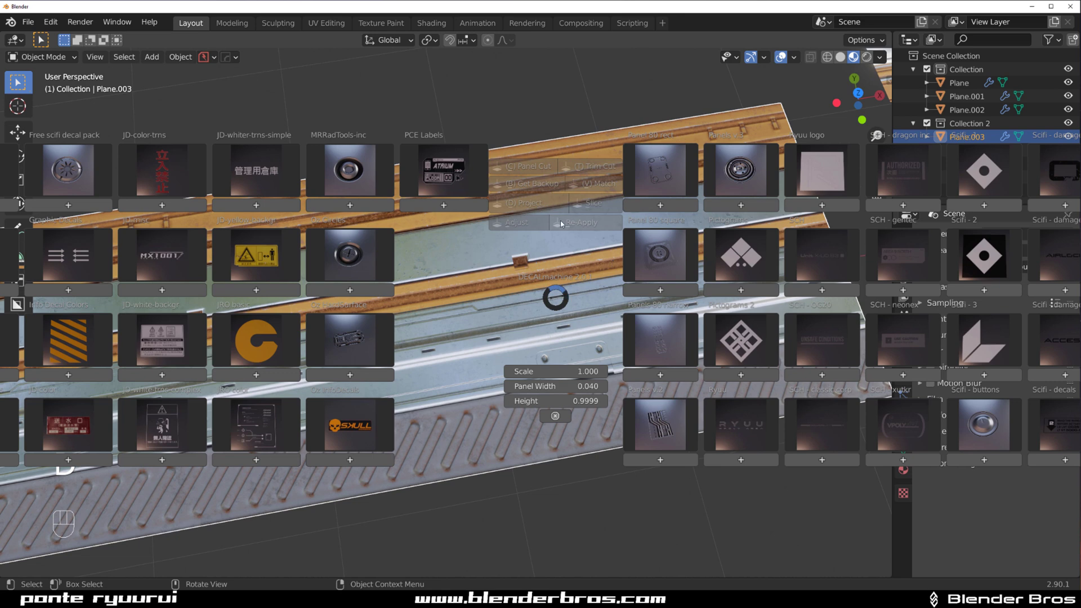
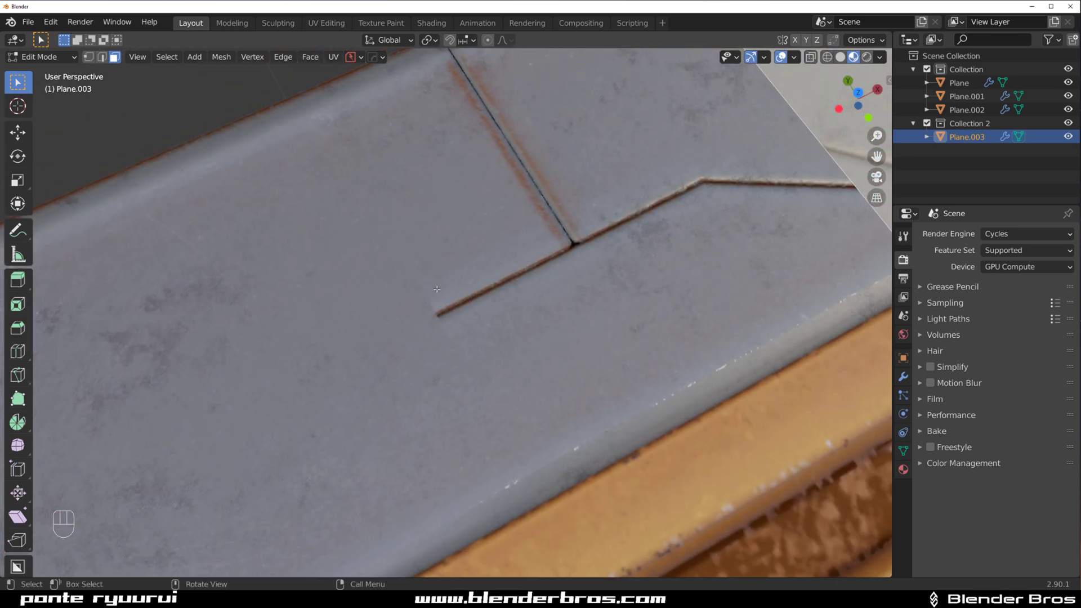
- Return the floor panel to Object Mode and orbit to inspect the new angled panel lines
{"action": "left_click_drag", "start_coordinate": [639, 227], "coordinate": [526, 264]}
{"action": "key", "text": "Tab"}
{"action": "left_click_drag", "start_coordinate": [516, 279], "coordinate": [495, 206]}
{"action": "left_click_drag", "start_coordinate": [360, 259], "coordinate": [473, 341]}
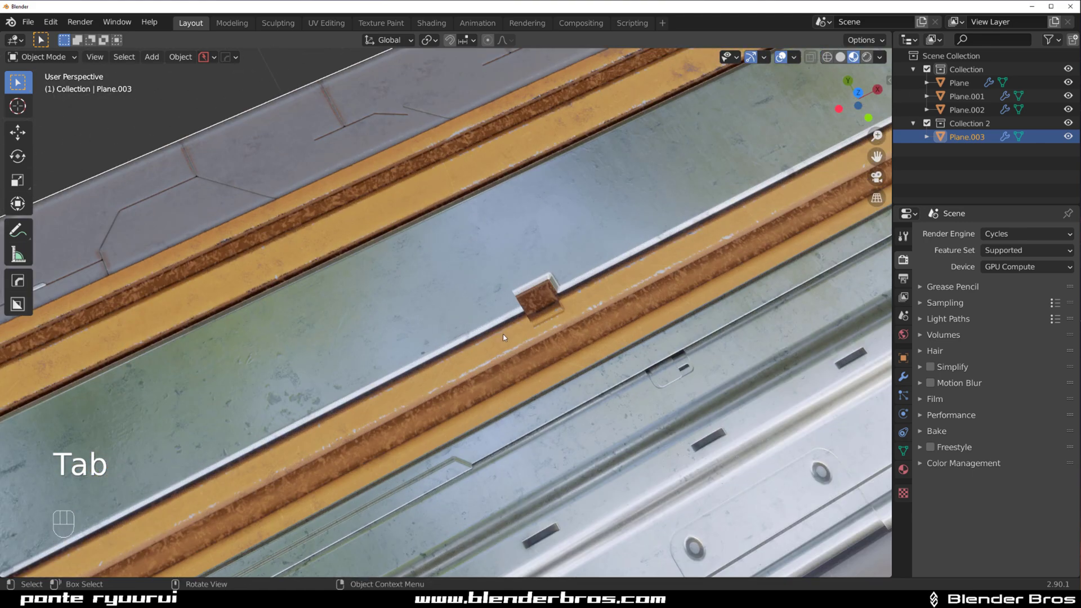
{"action": "left_click", "coordinate": [547, 334]}
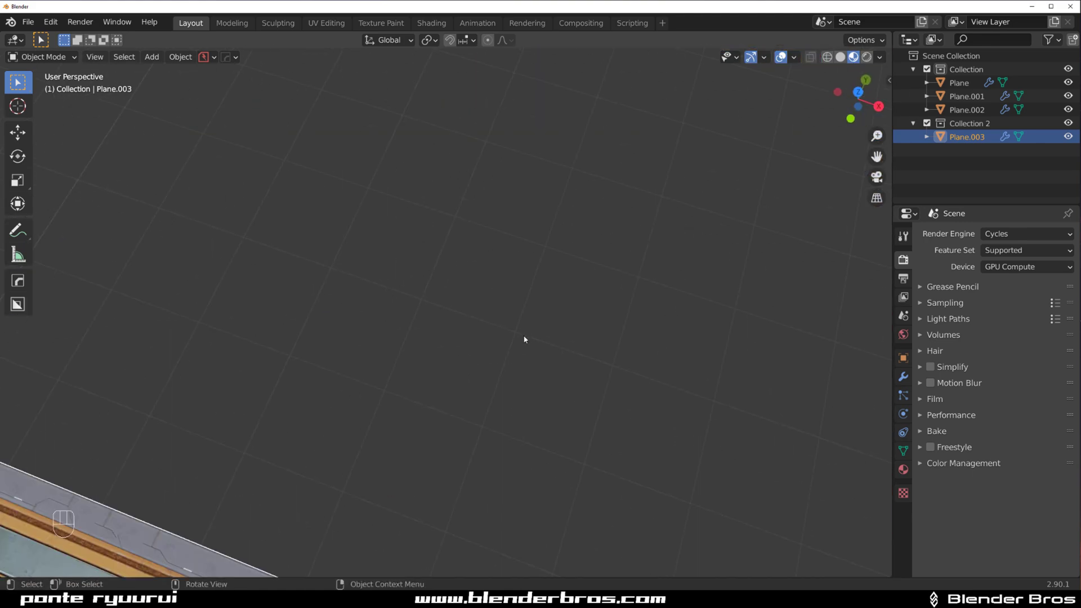
- Toggle perspective with numpad 5 and orbit to bring the whole floor panel into view
{"action": "left_click_drag", "start_coordinate": [489, 329], "coordinate": [505, 281]}
{"action": "key", "text": "KP_5"}
{"action": "key", "text": "KP_5"}
{"action": "key", "text": "KP_5"}
{"action": "key", "text": "KP_5"}
{"action": "left_click_drag", "start_coordinate": [317, 384], "coordinate": [249, 360]}
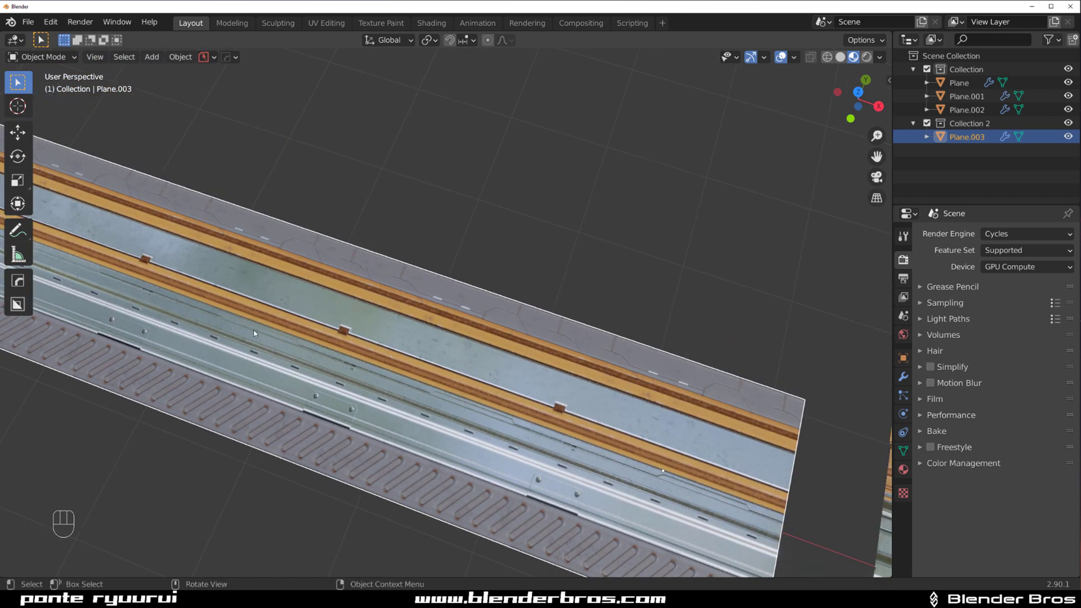